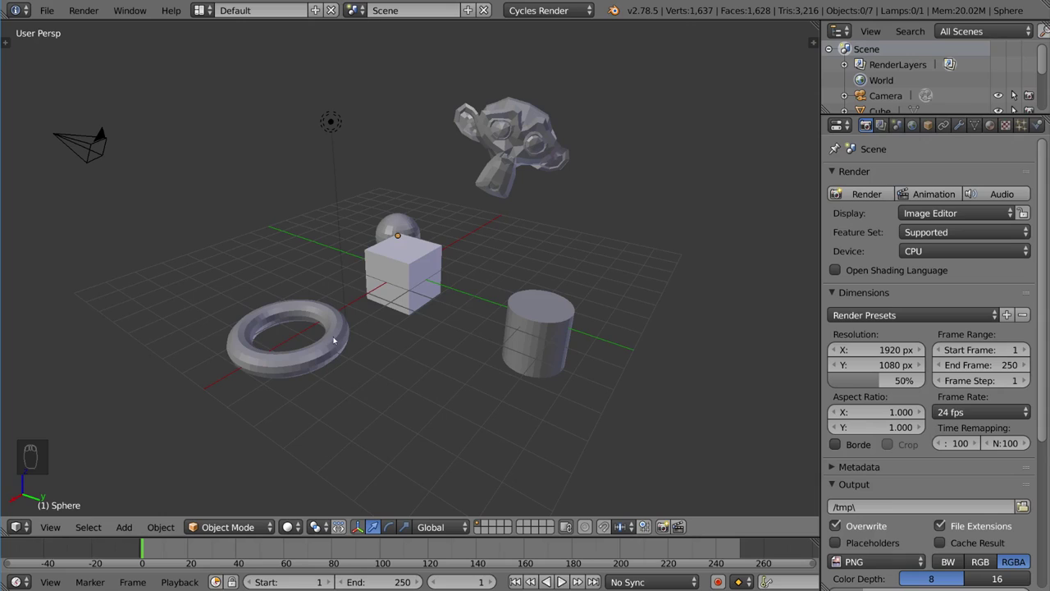
# Select the monkey head, then add the cube, torus and cylinder to the selection
pyautogui.moveTo(338, 339); pyautogui.dragTo(426, 278)
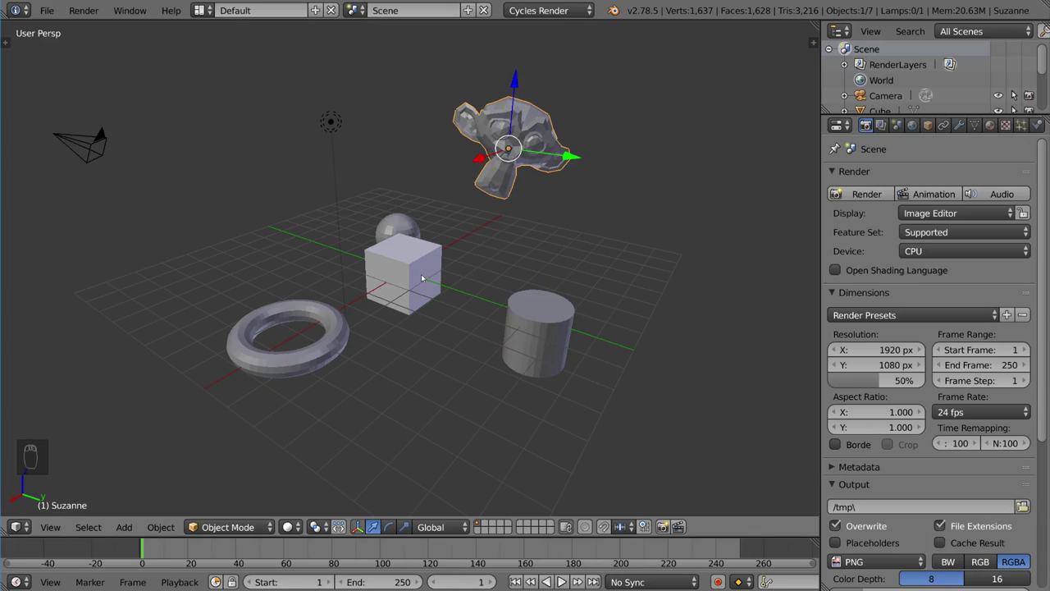
pyautogui.moveTo(417, 261); pyautogui.dragTo(53, 16)
# Browse the File menu's list of file operations
pyautogui.click(53, 15)
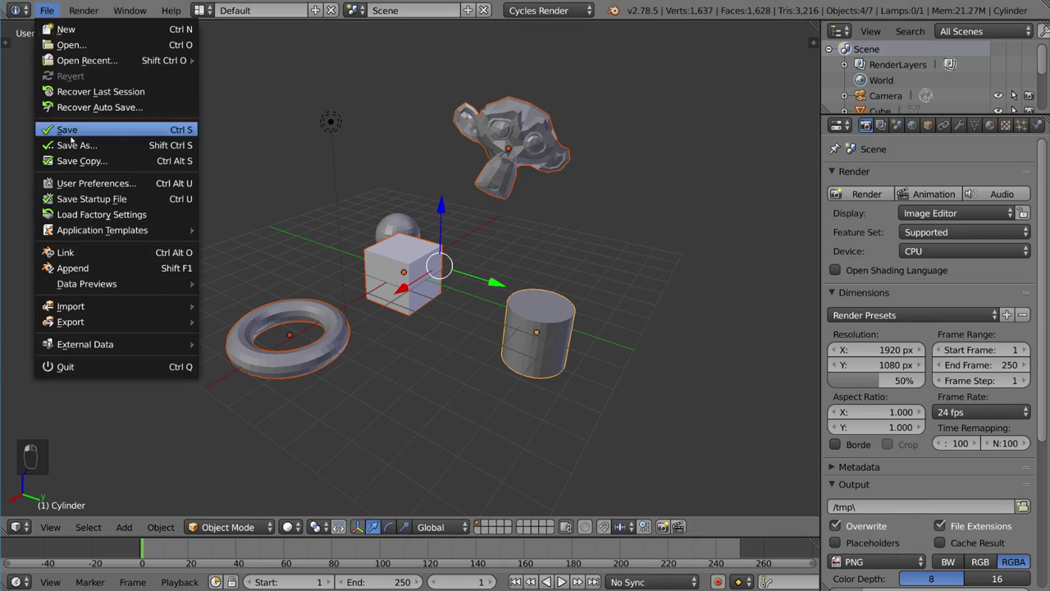
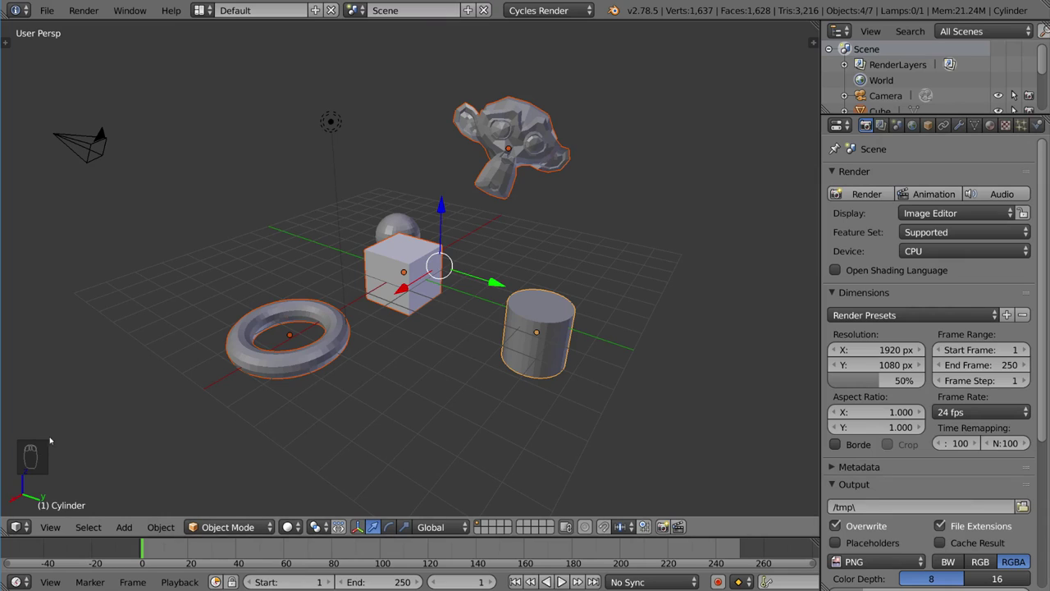
# Select the cube and switch the scene to wireframe, zooming in to see the sphere inside it
pyautogui.moveTo(171, 395); pyautogui.dragTo(355, 332)
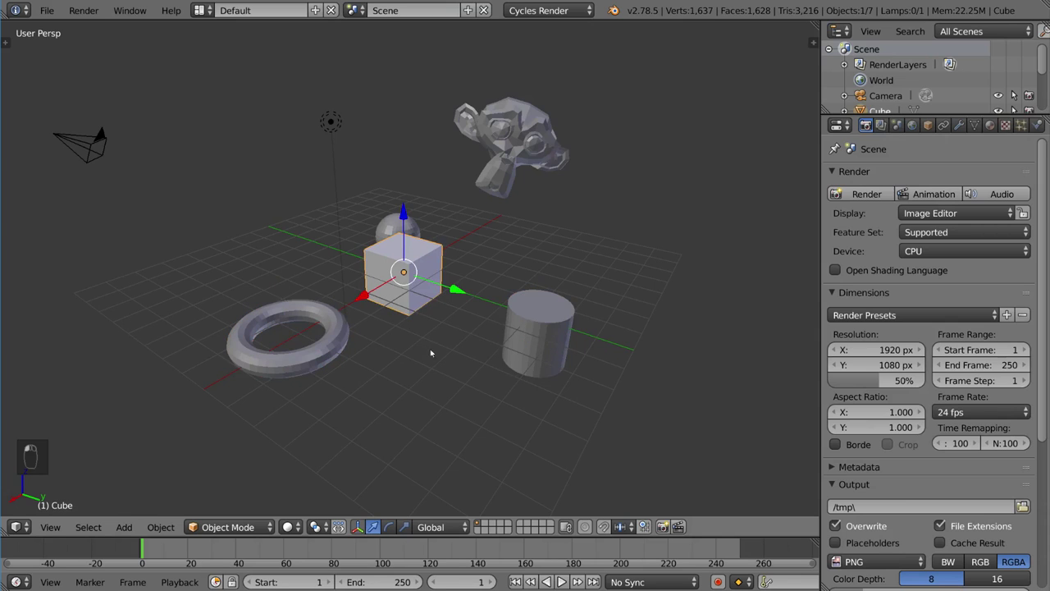
pyautogui.press('z')
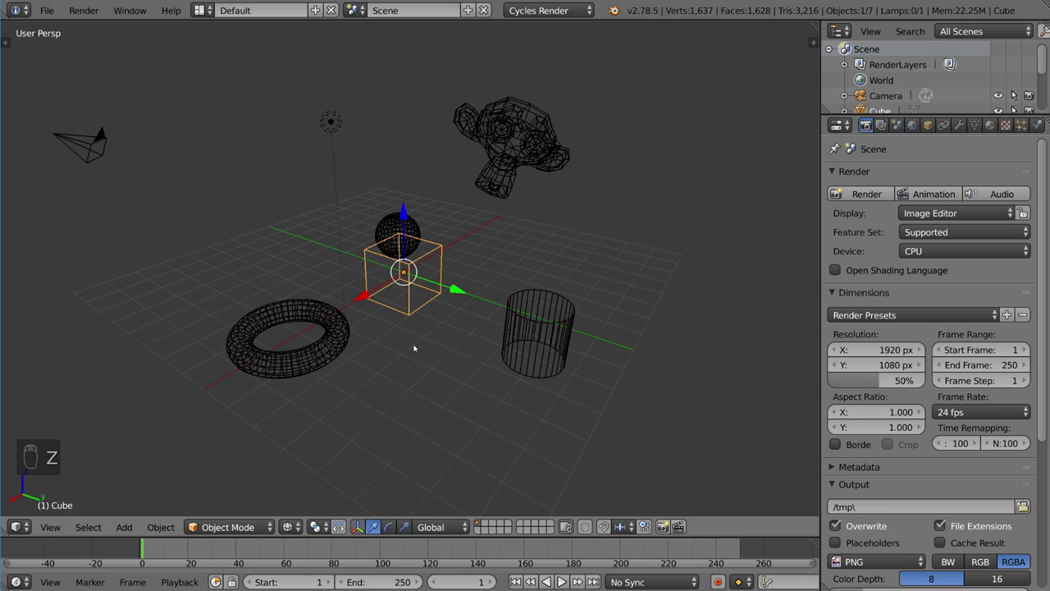
pyautogui.moveTo(416, 346); pyautogui.dragTo(411, 322)
pyautogui.middleClick(409, 321)
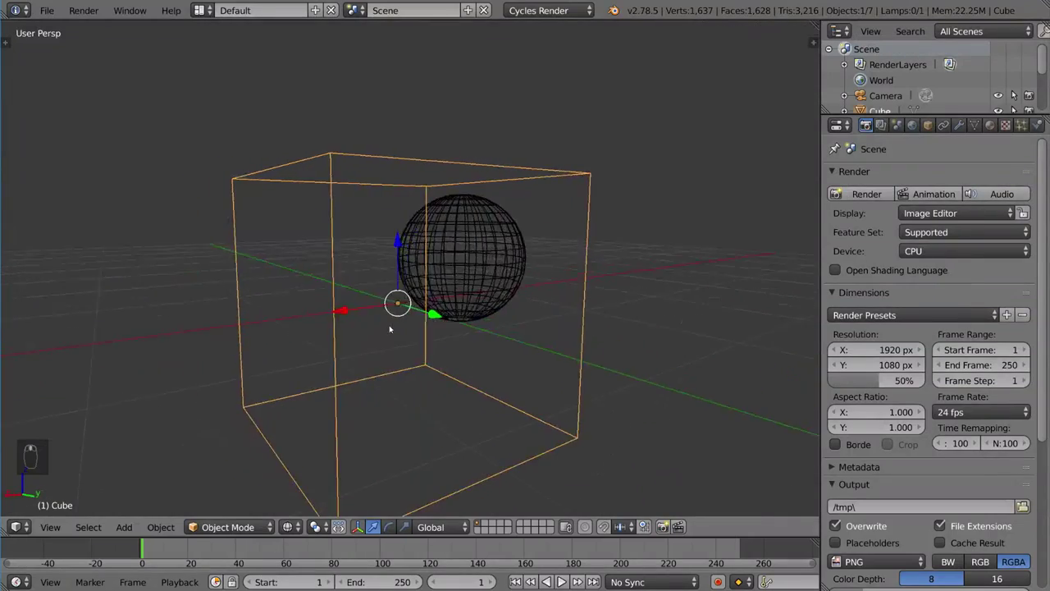
pyautogui.click(334, 268)
pyautogui.middleClick(413, 357)
pyautogui.press('z')
pyautogui.press('z')
pyautogui.middleClick(410, 329)
pyautogui.press('z')
pyautogui.click(450, 339)
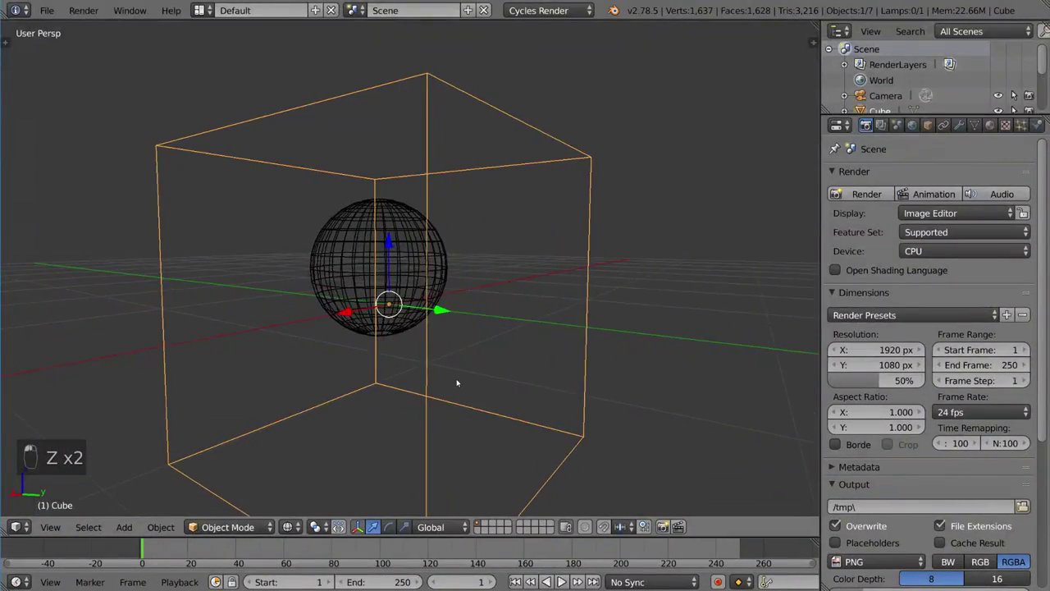
pyautogui.moveTo(434, 298); pyautogui.dragTo(486, 324)
pyautogui.middleClick(449, 297)
# Drag the cube along its vertical and side manipulator axes, undoing each move to restore it
pyautogui.click(391, 252)
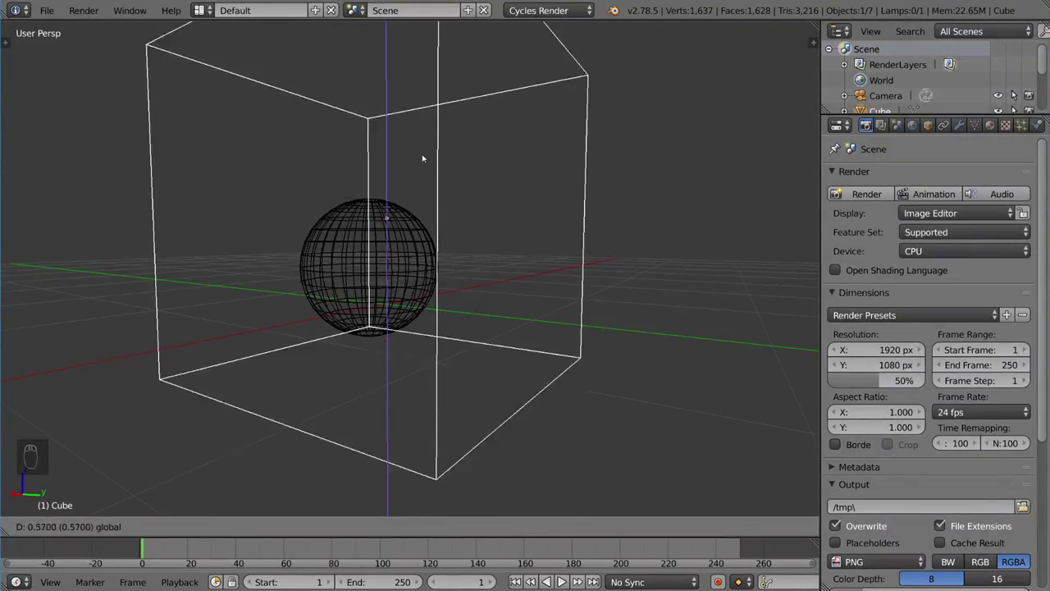
pyautogui.press('ctrl+z')
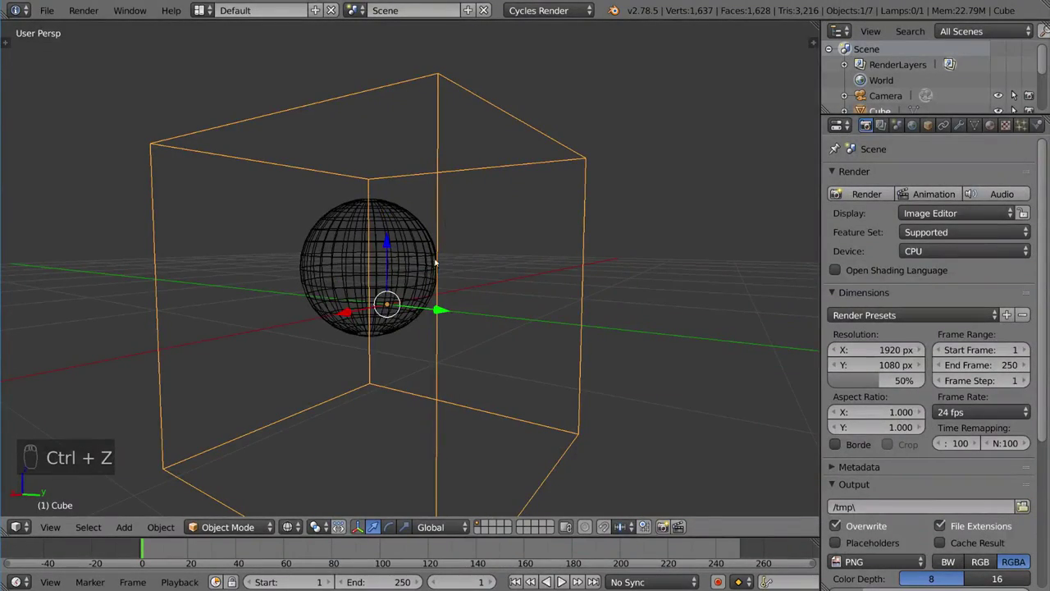
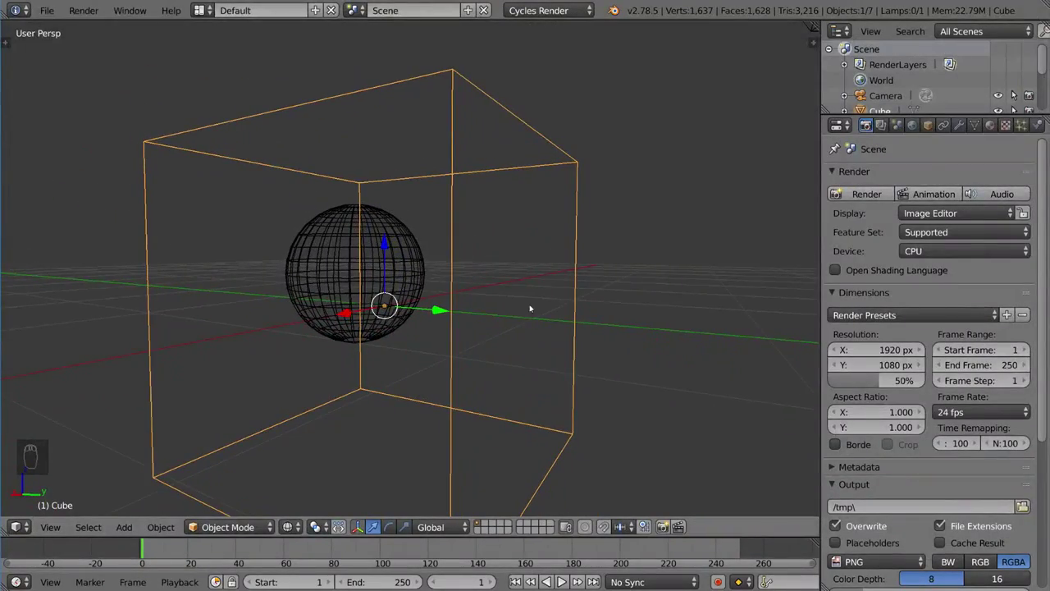
pyautogui.middleClick(389, 243)
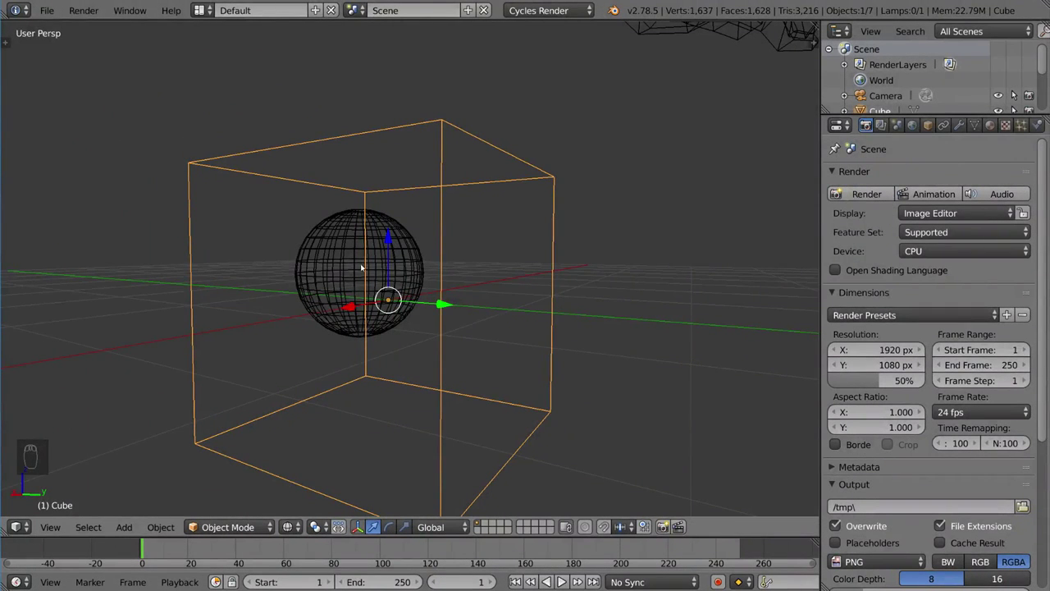
pyautogui.click(350, 312)
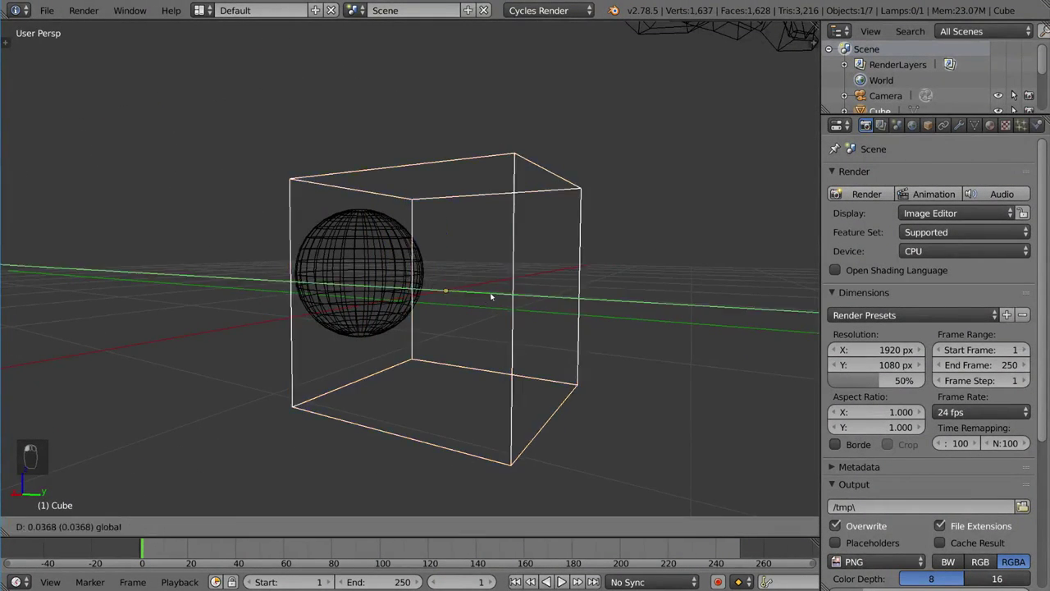
pyautogui.click(528, 294)
pyautogui.press('ctrl+z')
pyautogui.press('ctrl+z')
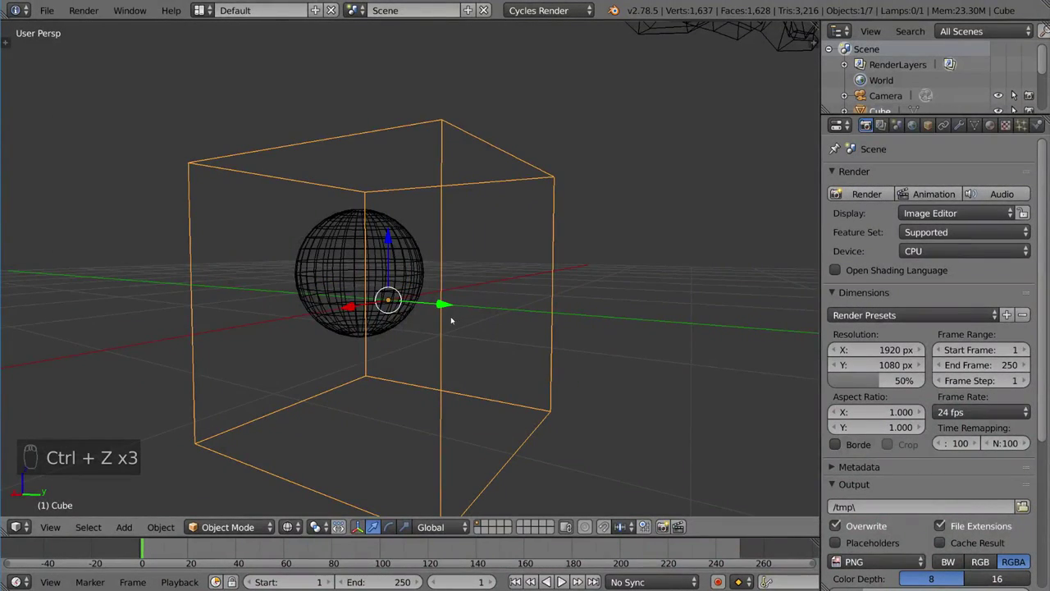
# Select the sphere inside the cube on its own
pyautogui.moveTo(448, 325); pyautogui.dragTo(484, 269)
pyautogui.moveTo(486, 268); pyautogui.dragTo(412, 259)
pyautogui.moveTo(469, 337); pyautogui.dragTo(394, 238)
pyautogui.click(393, 237)
pyautogui.click(361, 246)
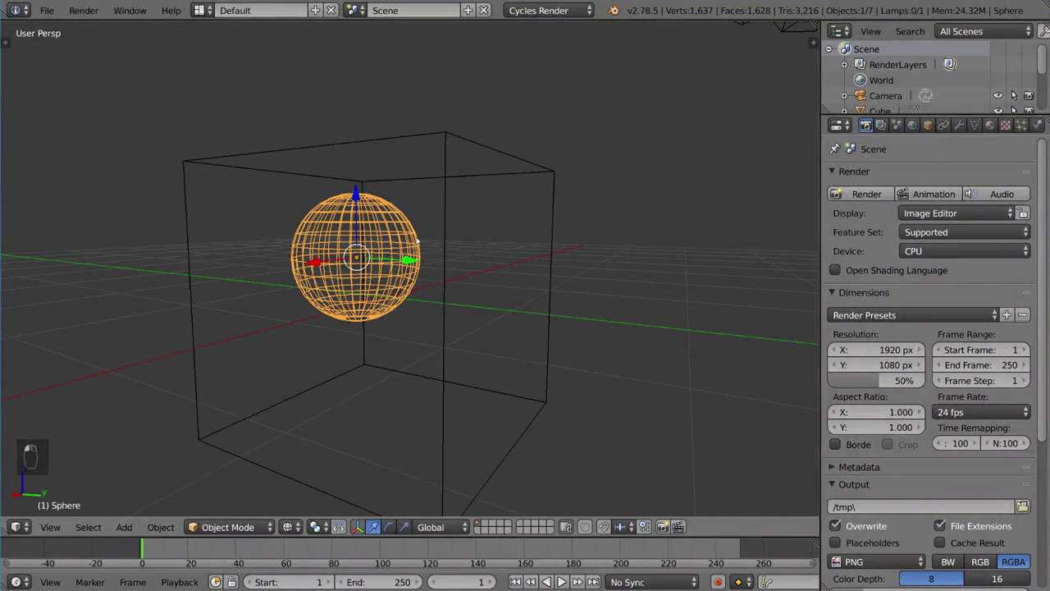
# Show the User Preferences Input settings confirming Select With is set to Right
pyautogui.moveTo(443, 239); pyautogui.dragTo(460, 320)
pyautogui.moveTo(397, 246); pyautogui.dragTo(578, 579)
pyautogui.middleClick(578, 579)
pyautogui.middleClick(504, 266)
pyautogui.moveTo(436, 211); pyautogui.dragTo(193, 112)
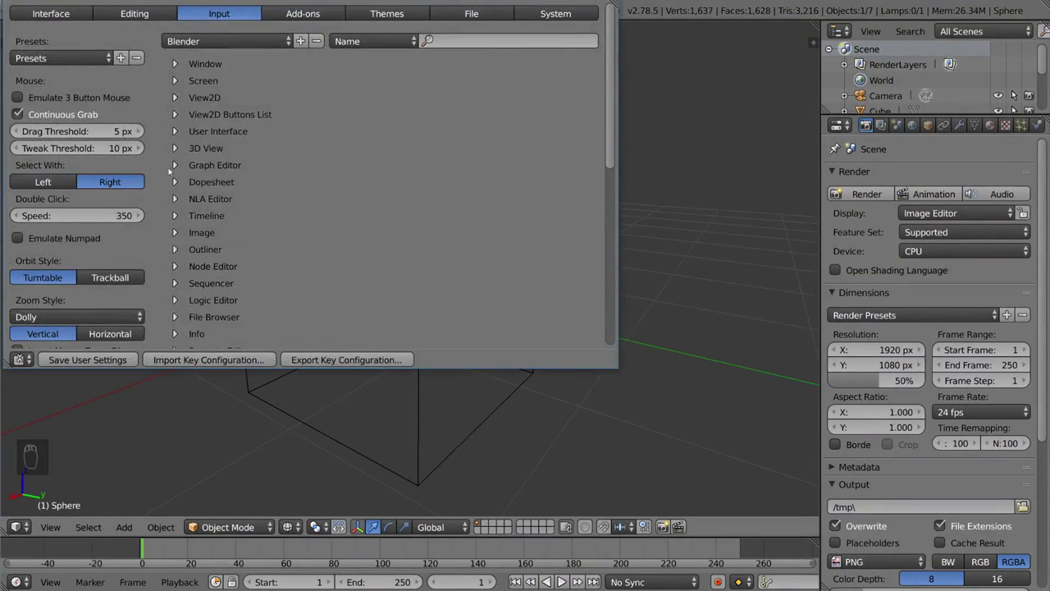
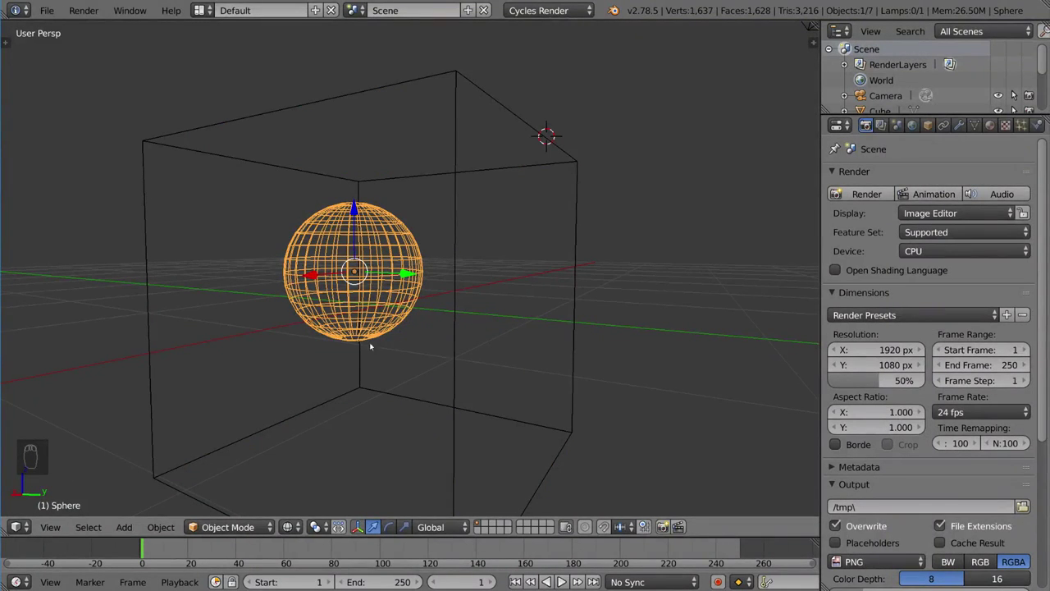
# Select the cube again and zoom out until the whole scene is in view
pyautogui.rightClick(457, 341)
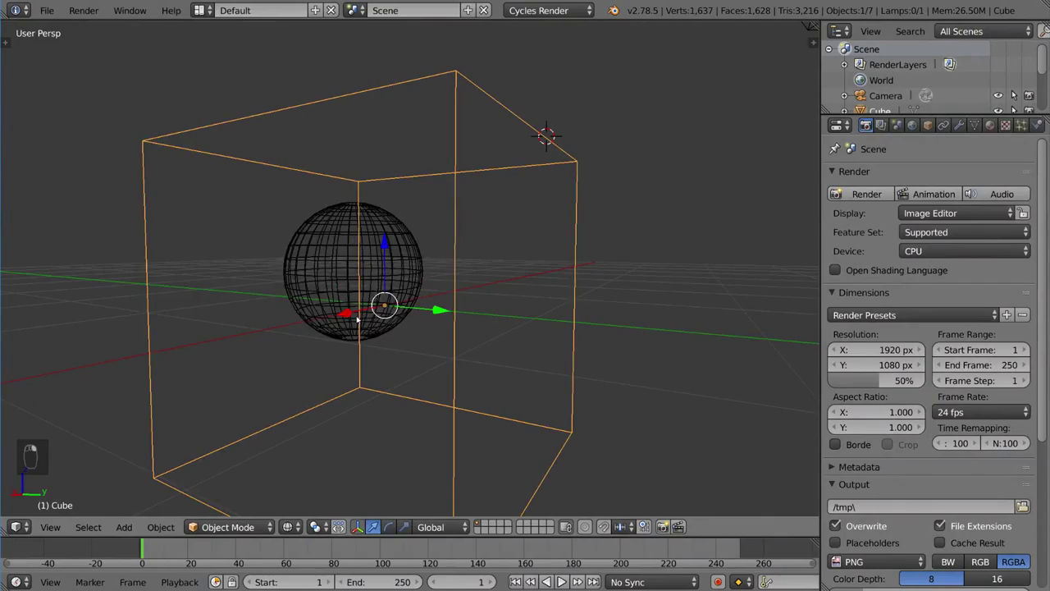
pyautogui.moveTo(354, 316); pyautogui.dragTo(348, 315)
pyautogui.rightClick(349, 312)
pyautogui.click(350, 313)
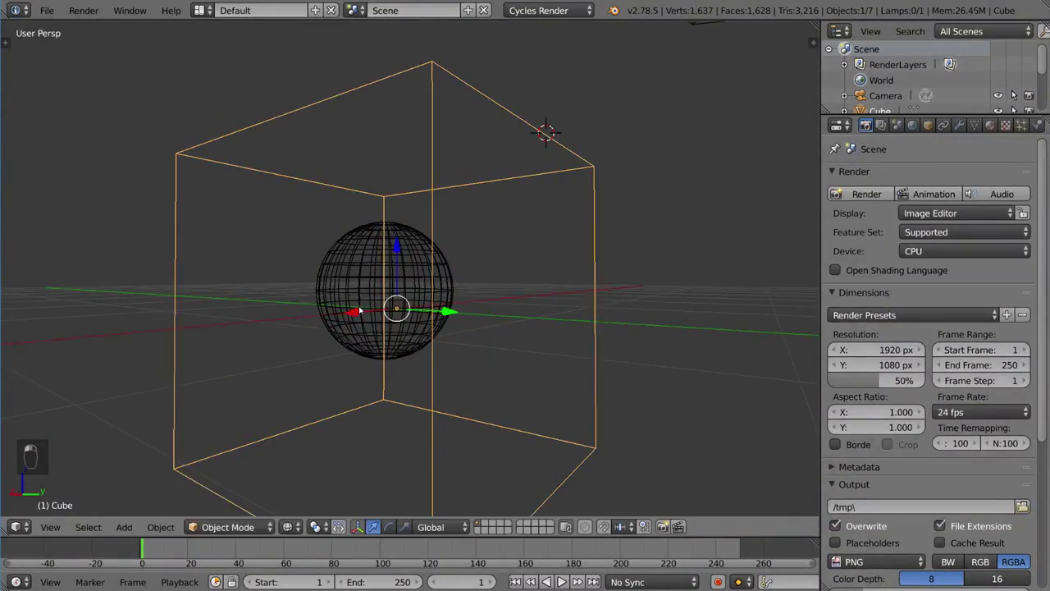
pyautogui.moveTo(363, 315); pyautogui.dragTo(471, 345)
pyautogui.moveTo(470, 346); pyautogui.dragTo(468, 358)
pyautogui.rightClick(460, 345)
pyautogui.moveTo(468, 358); pyautogui.dragTo(485, 335)
pyautogui.moveTo(484, 335); pyautogui.dragTo(508, 327)
pyautogui.middleClick(507, 325)
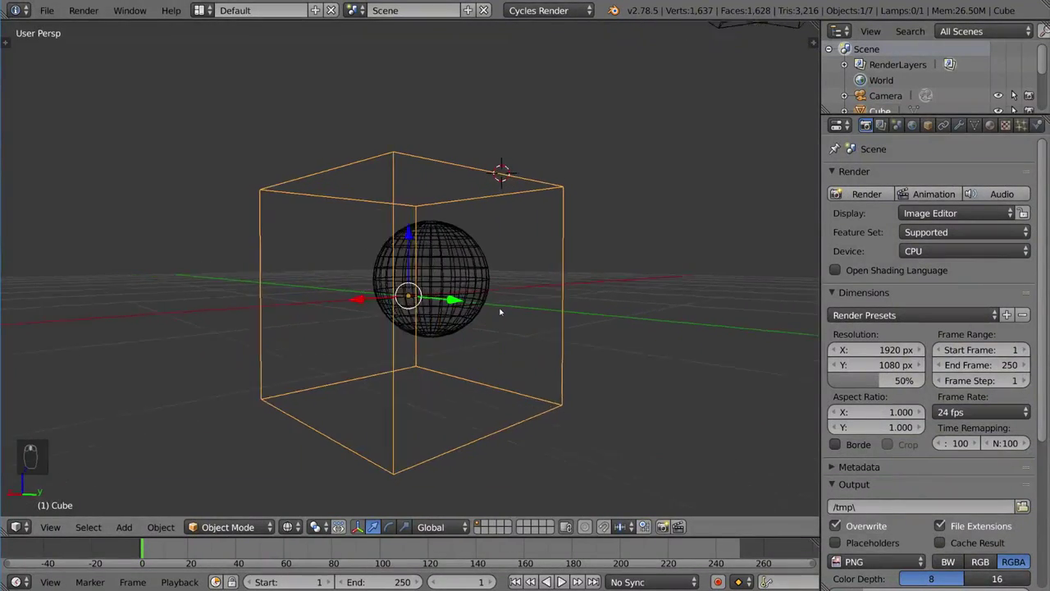
# Return to solid shading, deselect everything, then select all seven objects with A
pyautogui.press('z')
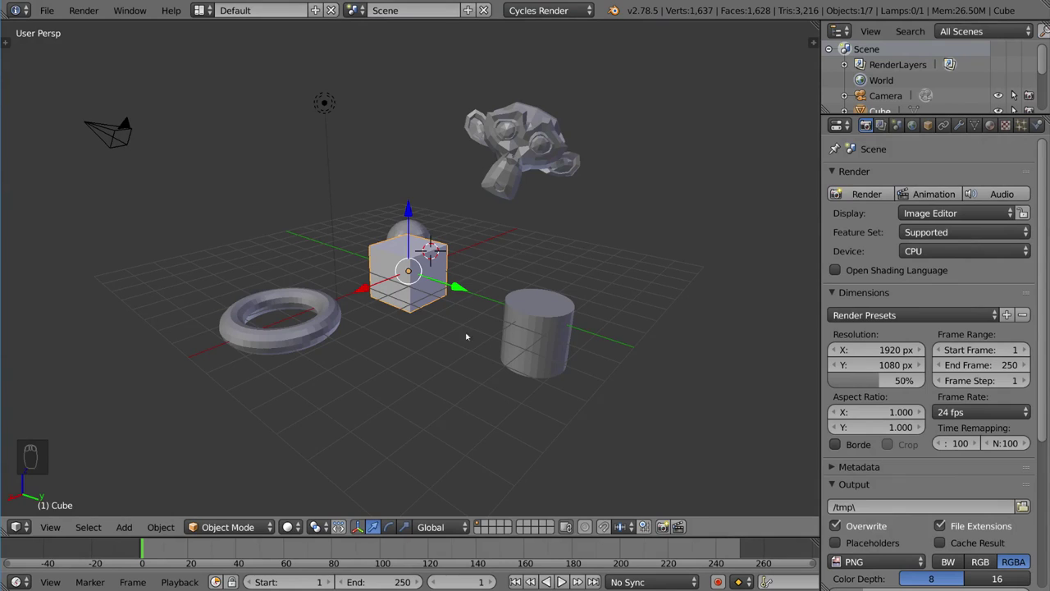
pyautogui.press('ctrl+a')
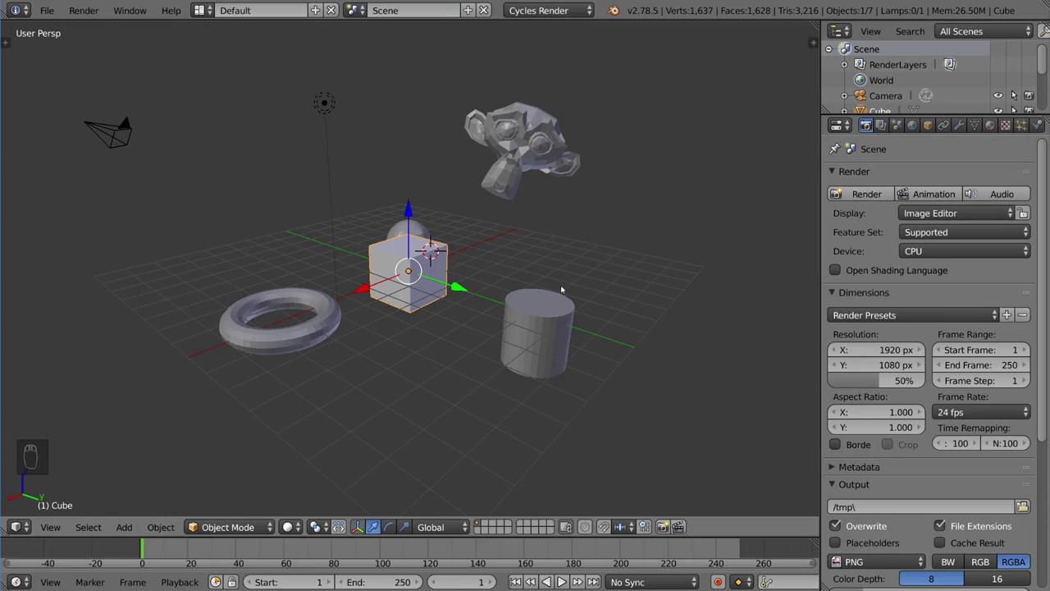
pyautogui.press('a')
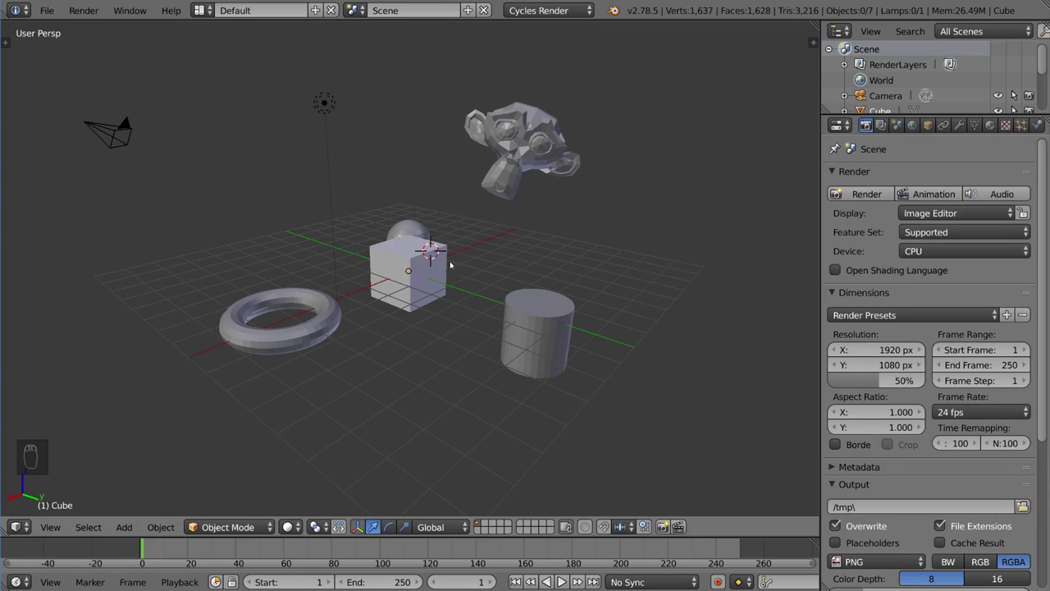
pyautogui.moveTo(413, 289); pyautogui.dragTo(457, 245)
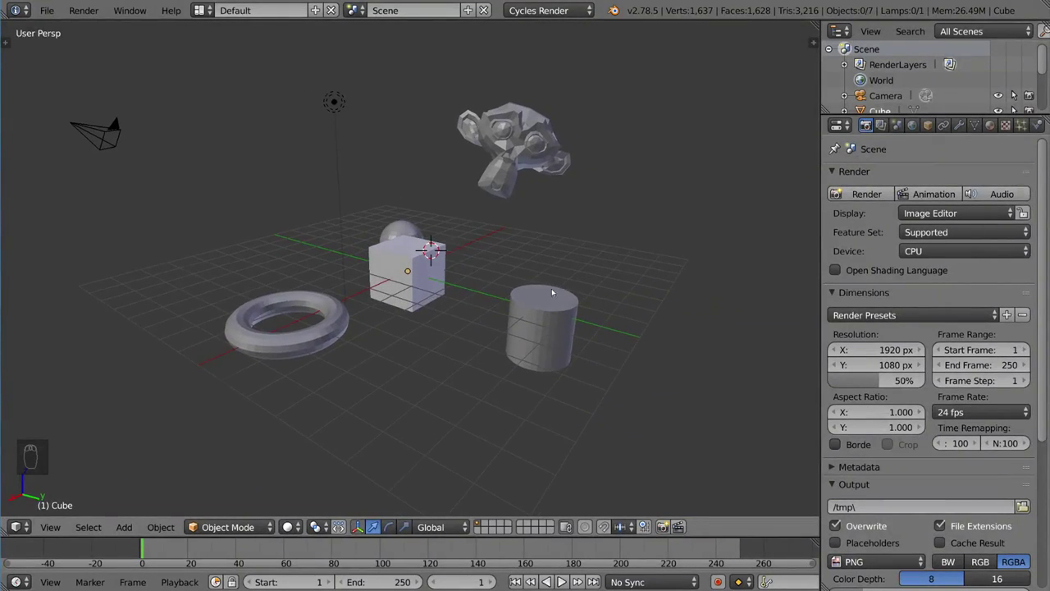
pyautogui.press('a')
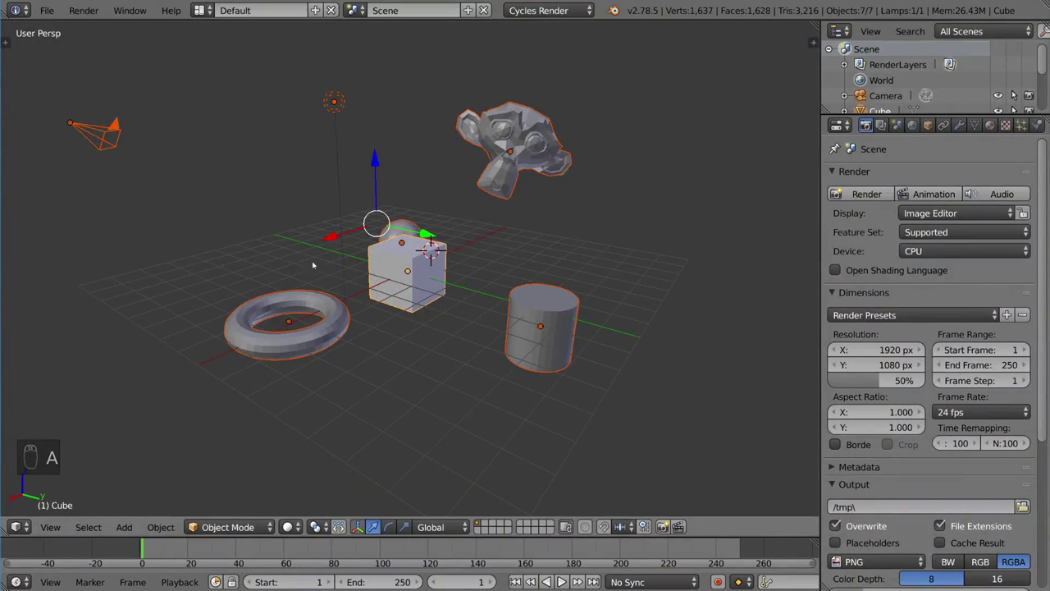
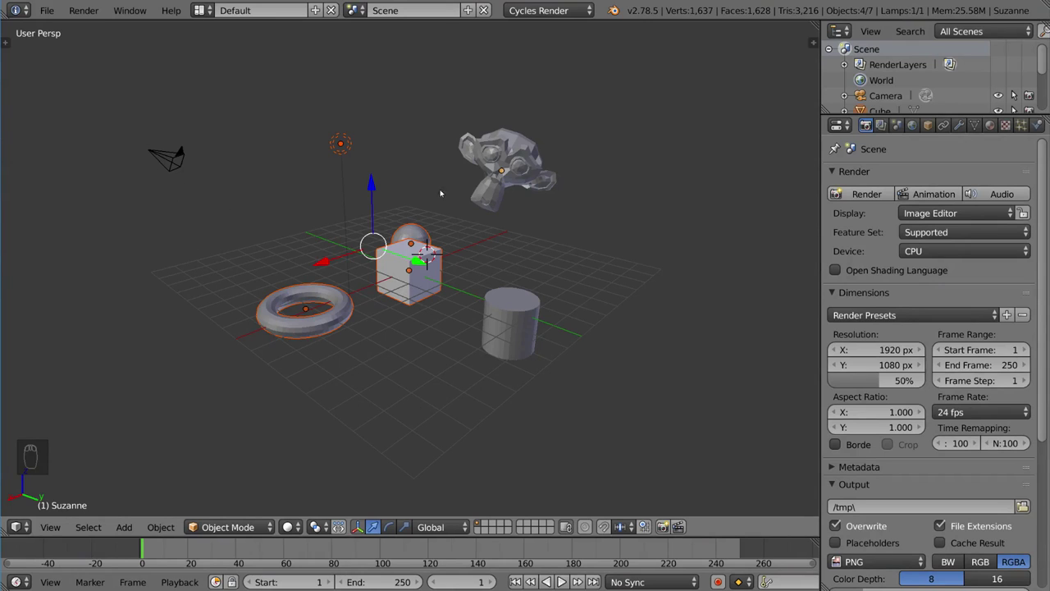
# Deselect all objects and orbit around the scene past the cylinder back toward the cube
pyautogui.press('b')
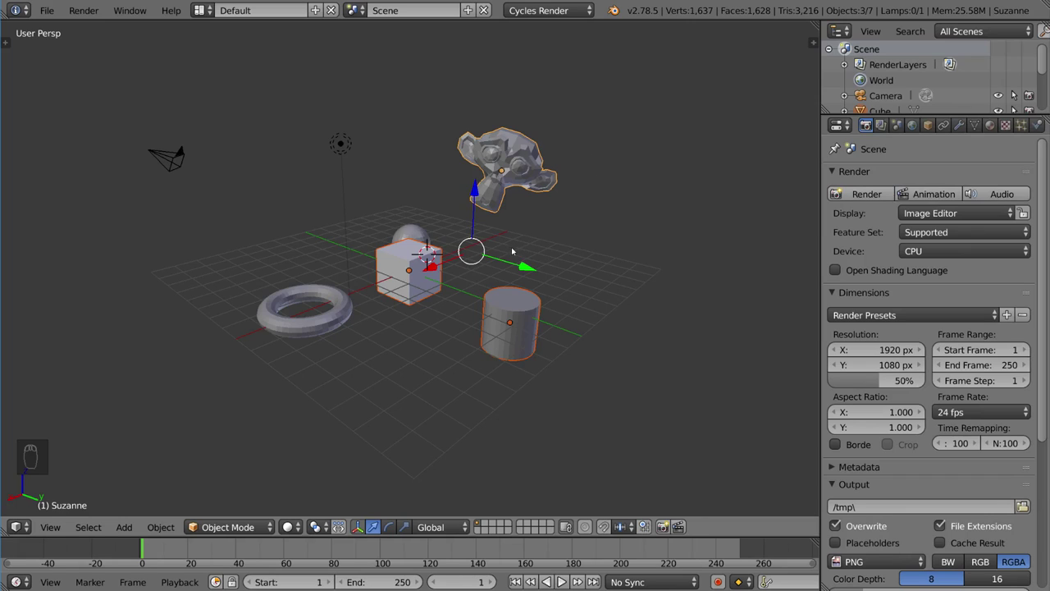
pyautogui.press('a')
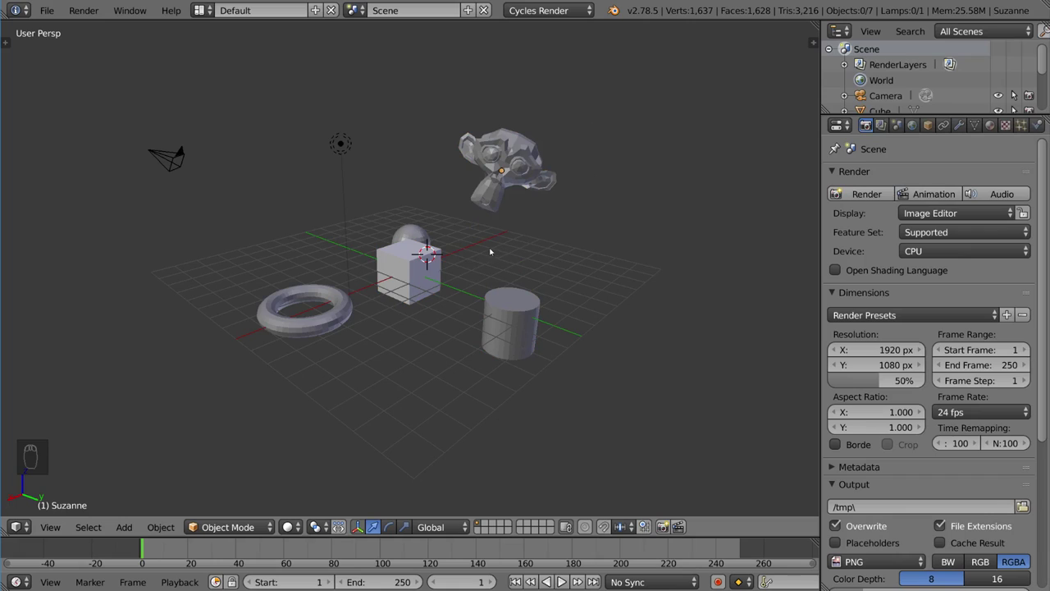
pyautogui.press('c')
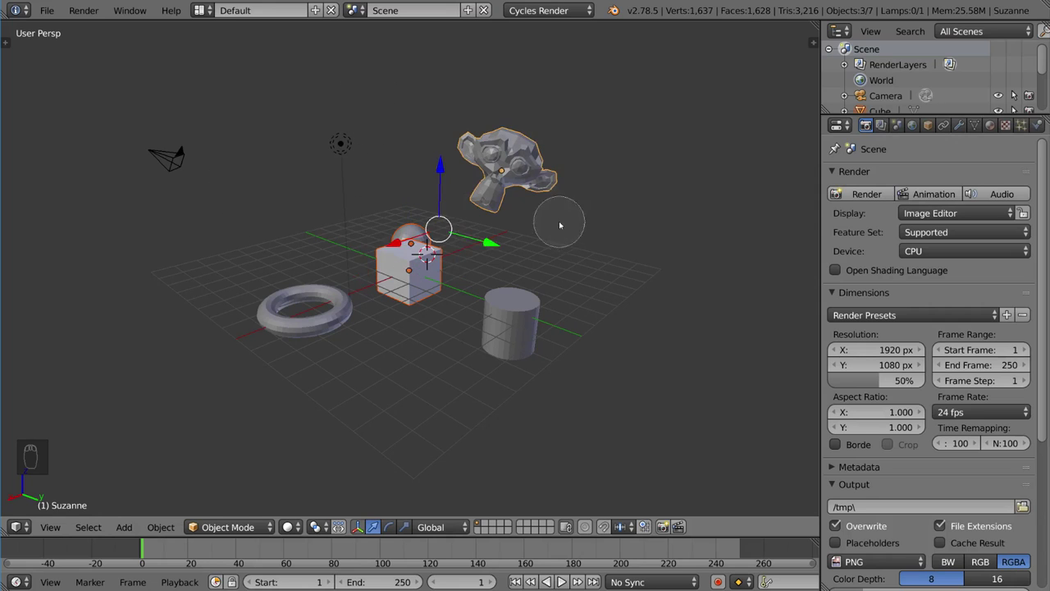
pyautogui.moveTo(349, 106); pyautogui.dragTo(389, 193)
pyautogui.moveTo(390, 193); pyautogui.dragTo(689, 349)
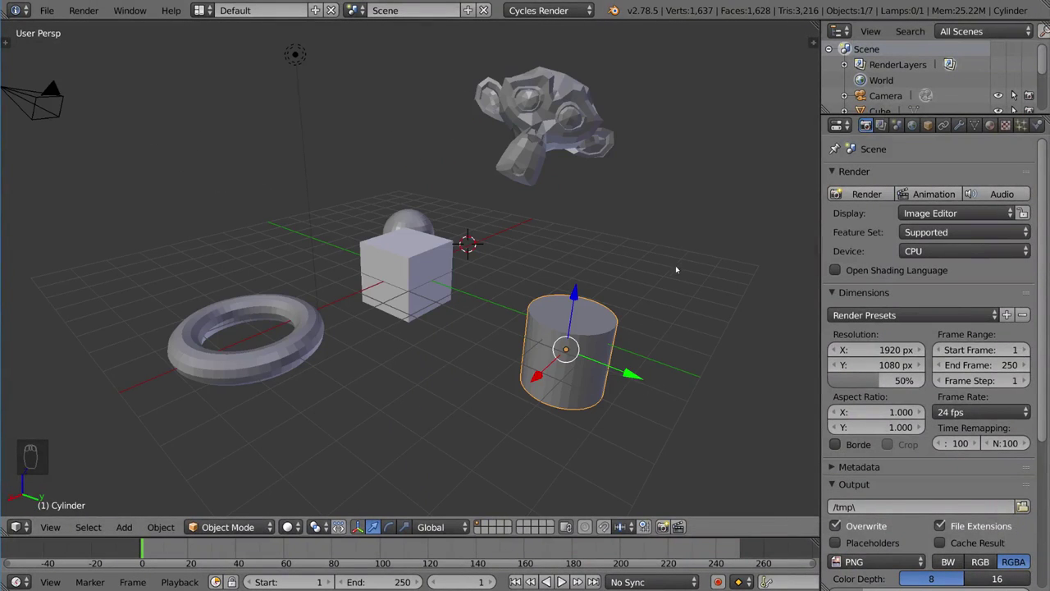
pyautogui.moveTo(682, 291); pyautogui.dragTo(428, 302)
pyautogui.moveTo(428, 302); pyautogui.dragTo(394, 244)
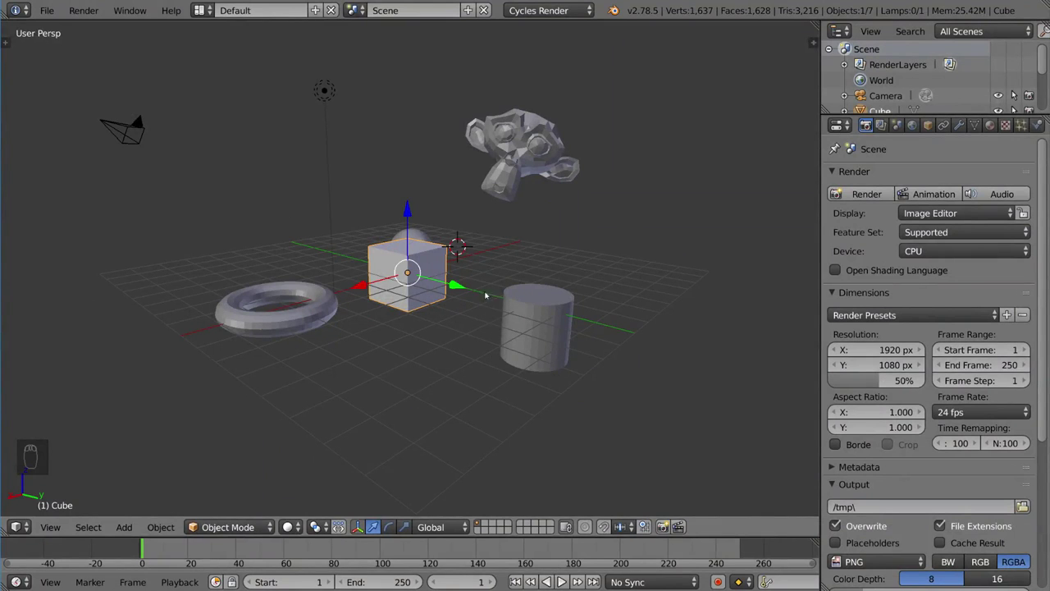
# Cancel the cube's lift and sideways moves, then move it freely up and to the left
pyautogui.click(409, 212)
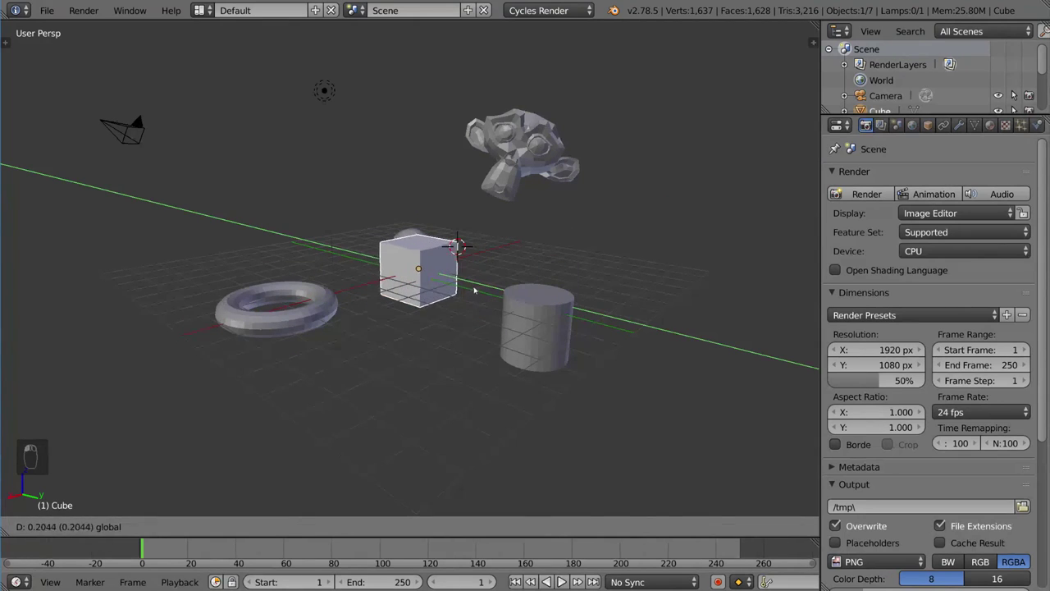
pyautogui.click(429, 204)
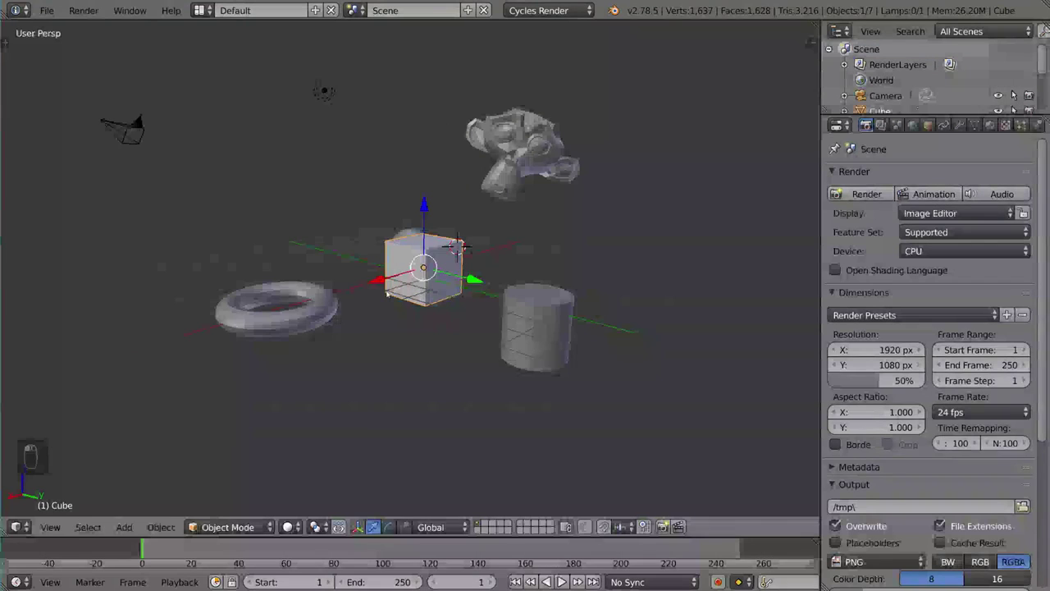
pyautogui.click(475, 281)
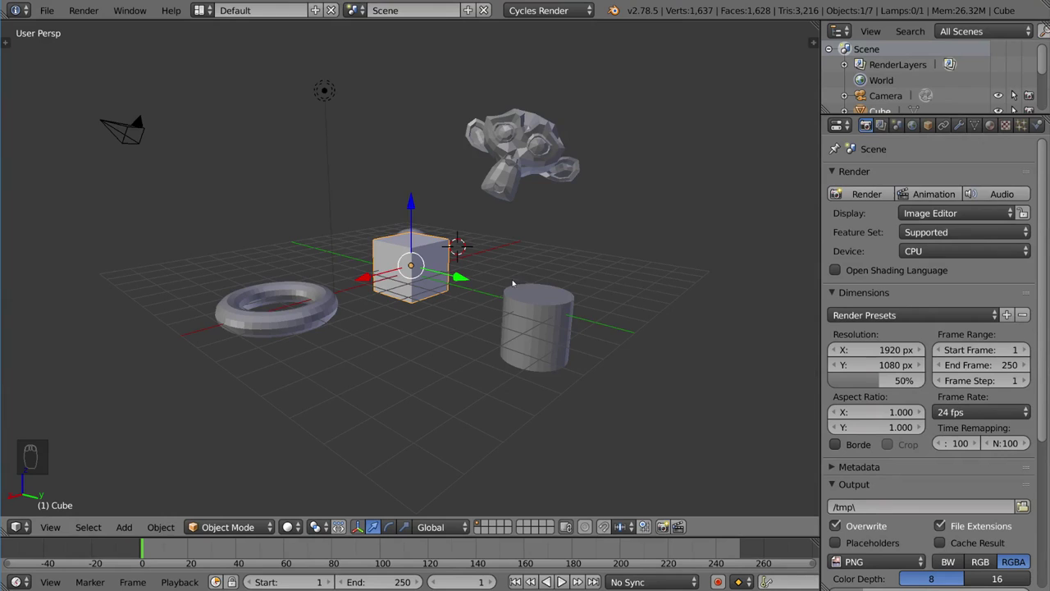
pyautogui.click(458, 278)
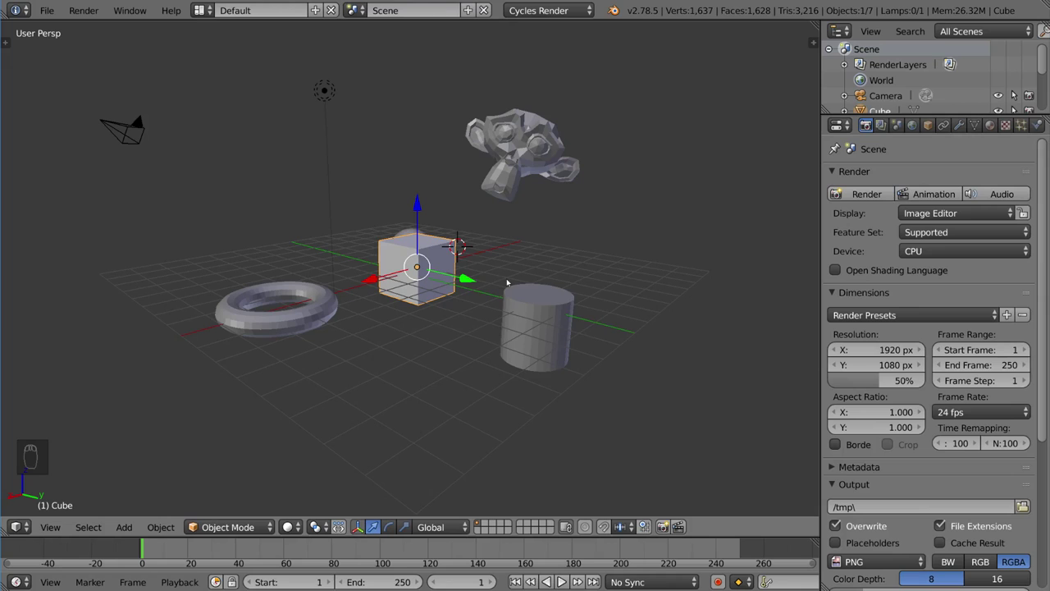
# Grab the cube to the right below the monkey head and begin rotating it with R
pyautogui.press('g')
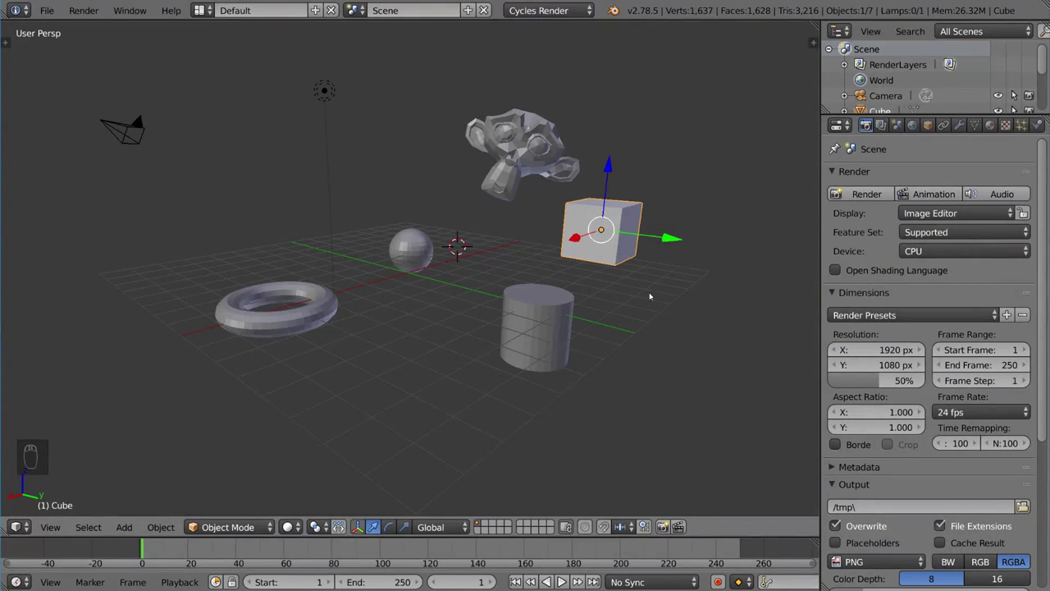
pyautogui.press('g')
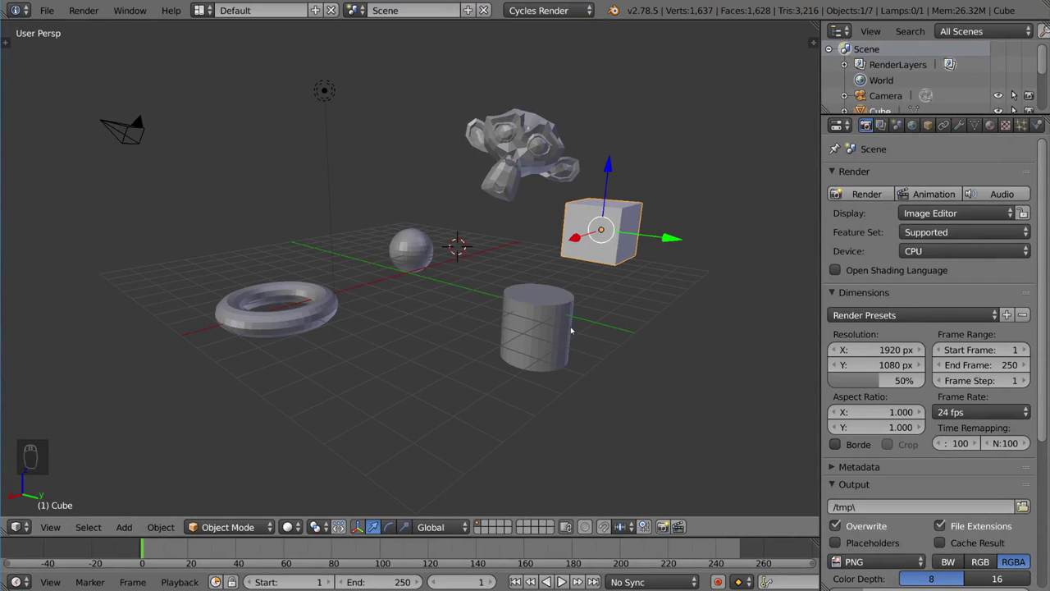
pyautogui.press('r')
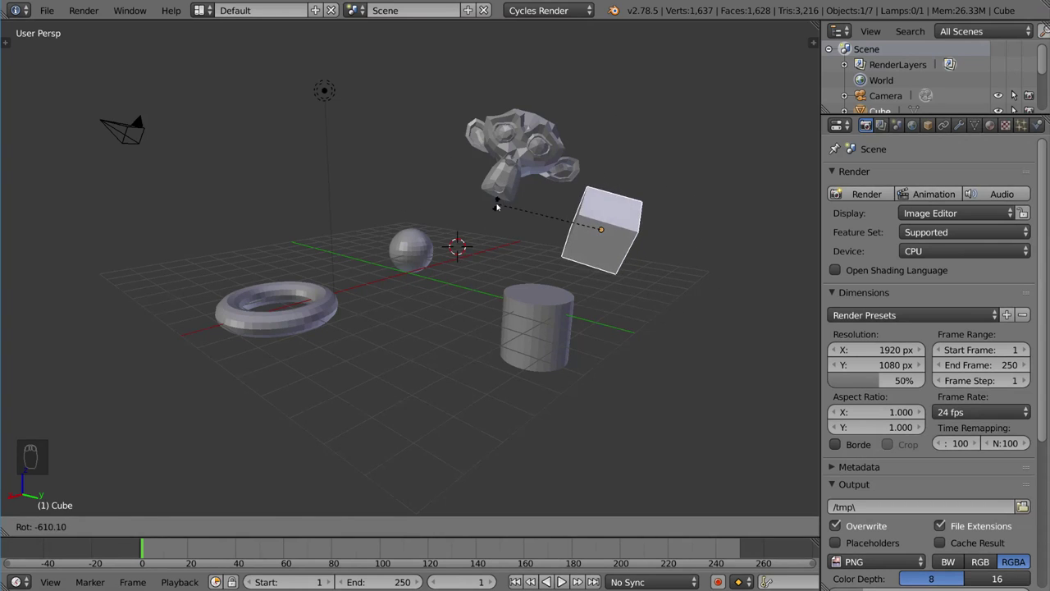
# Confirm the tilt, scale the cube to about 2.87, then reset it to its original size
pyautogui.press('r')
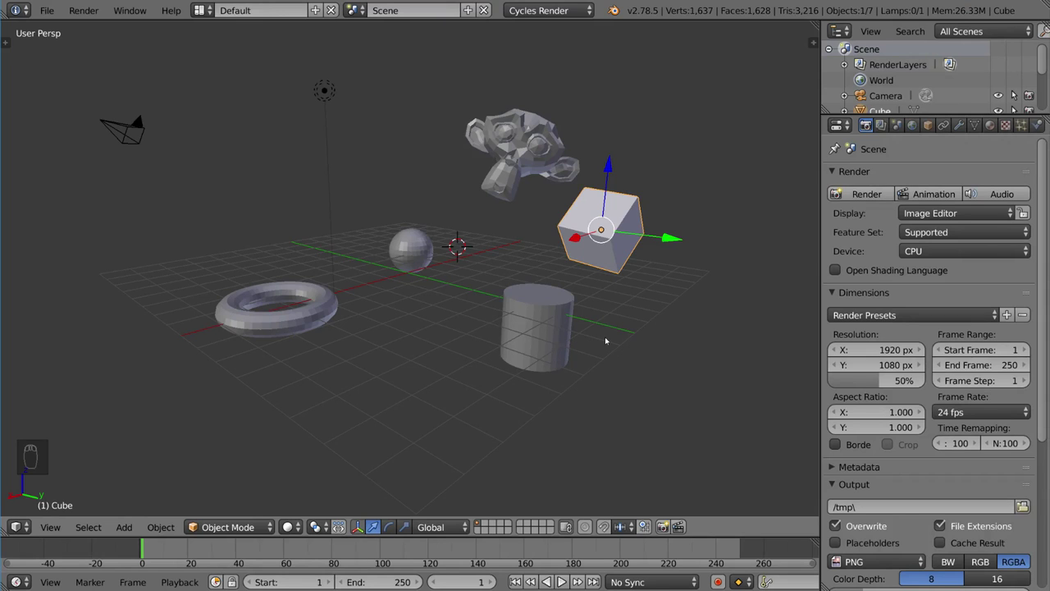
pyautogui.press('s')
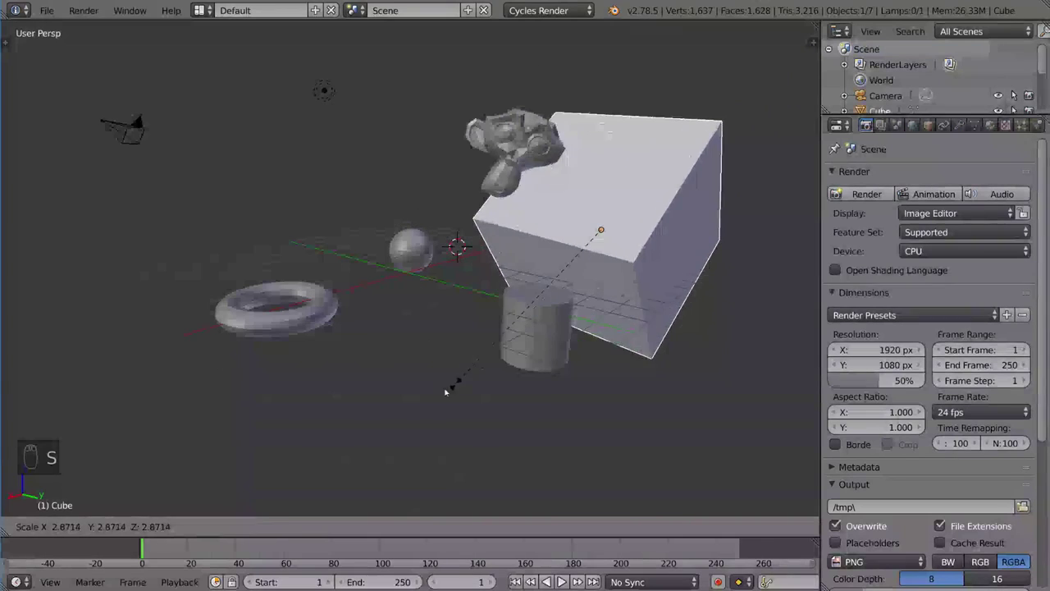
pyautogui.press('s')
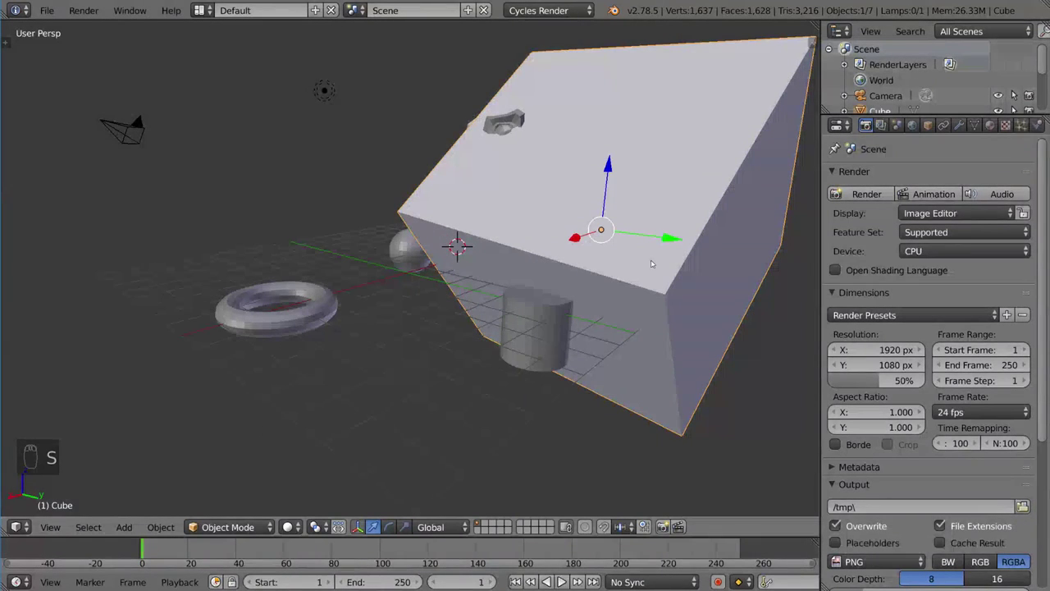
pyautogui.moveTo(643, 250); pyautogui.dragTo(534, 427)
pyautogui.press('alt+s')
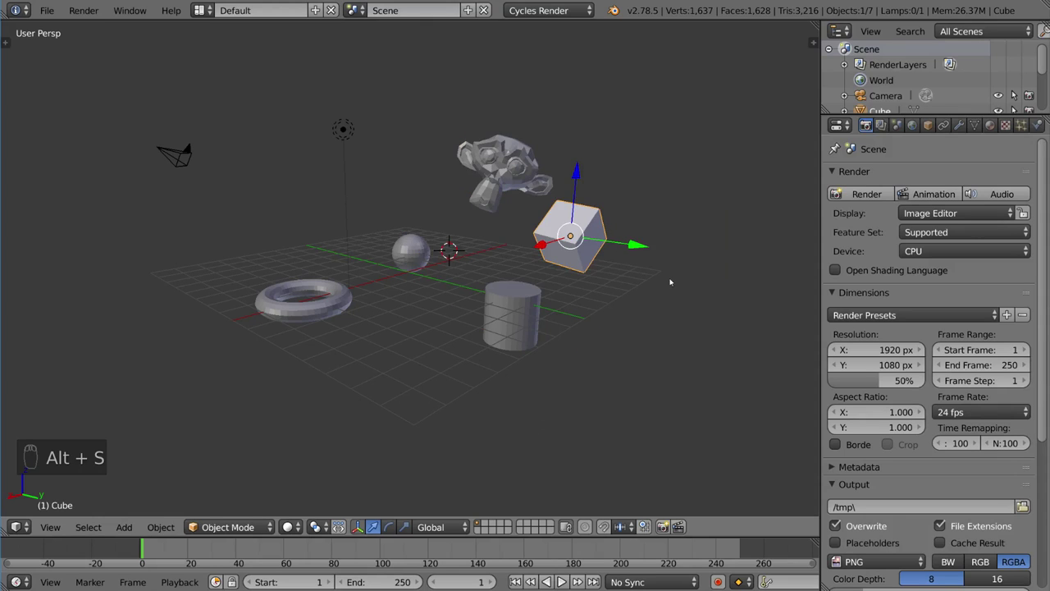
# Clear the cube's rotation and location so it sits untilted at the scene centre
pyautogui.press('alt+r')
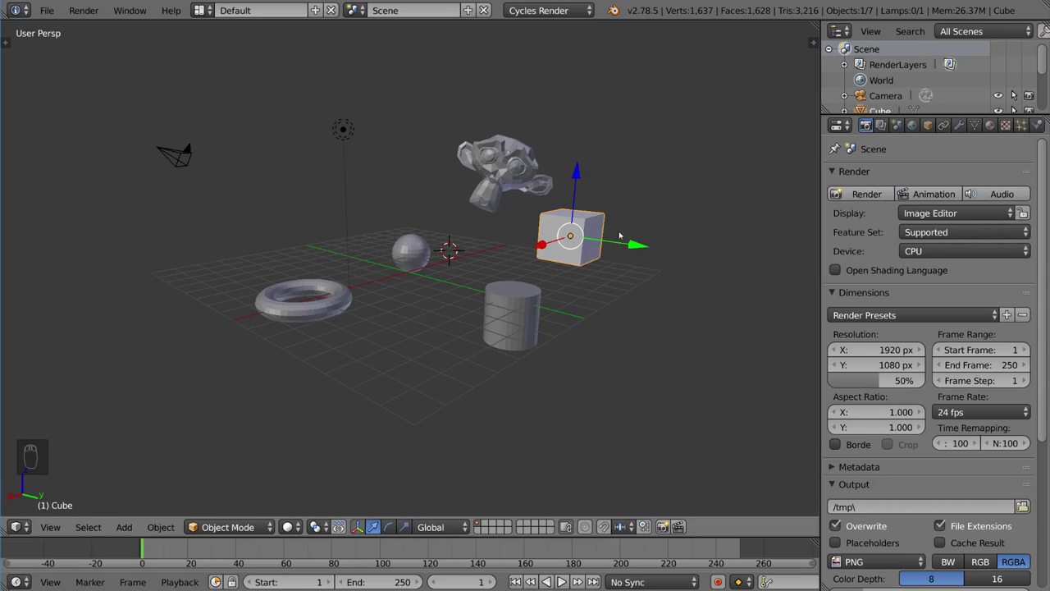
pyautogui.press('alt+g')
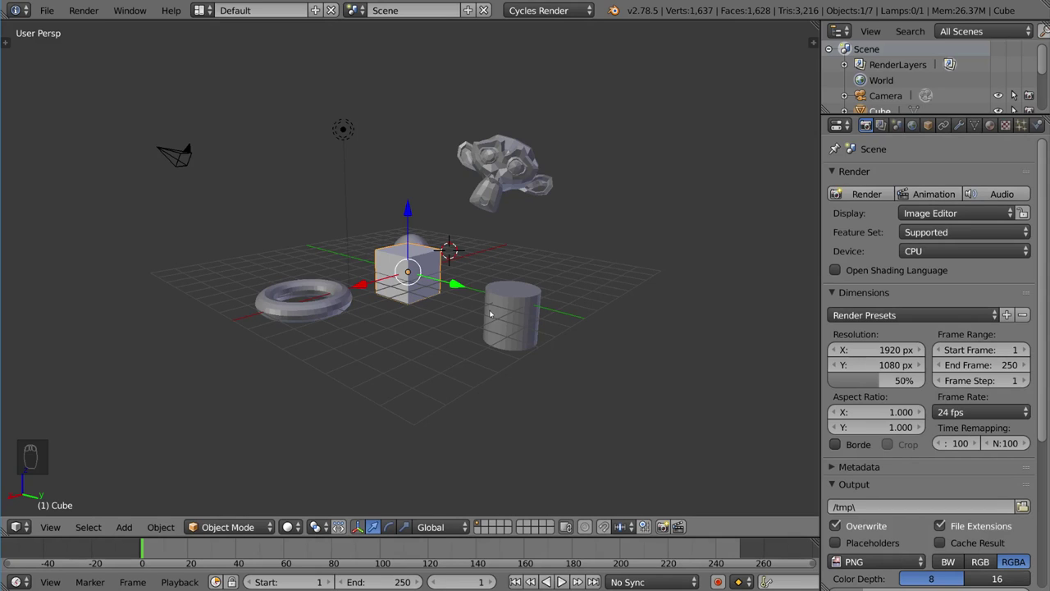
# Lift the cube beside the monkey head and give it a trial tilt
pyautogui.press('g')
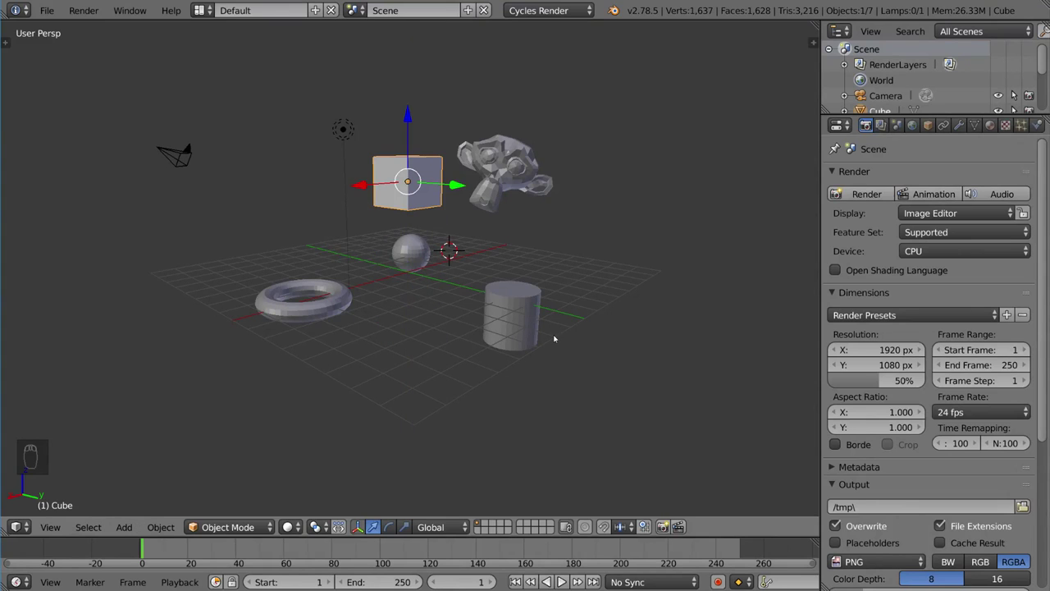
pyautogui.press('r')
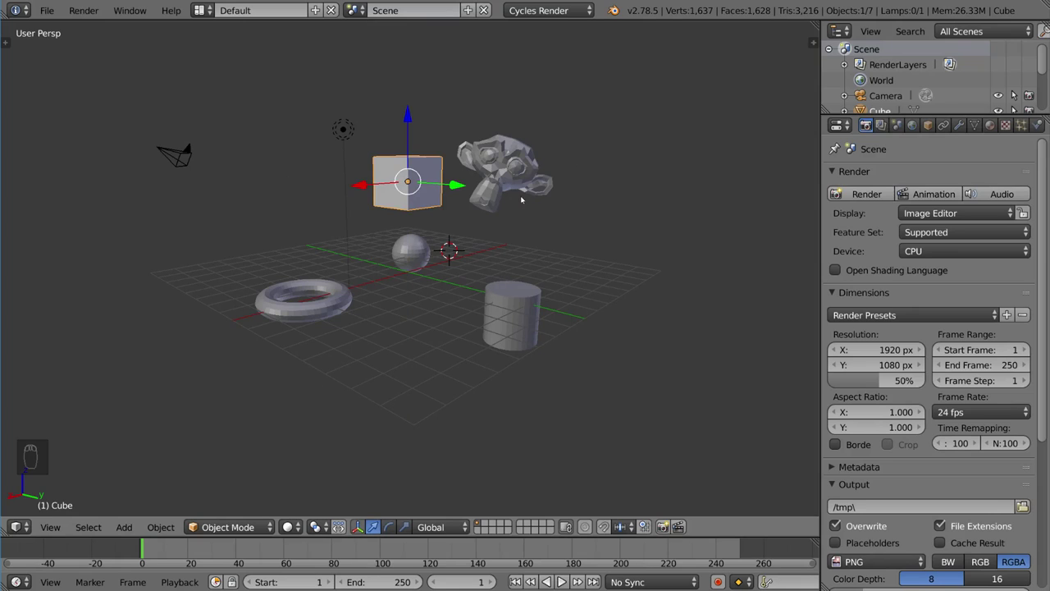
pyautogui.press('r')
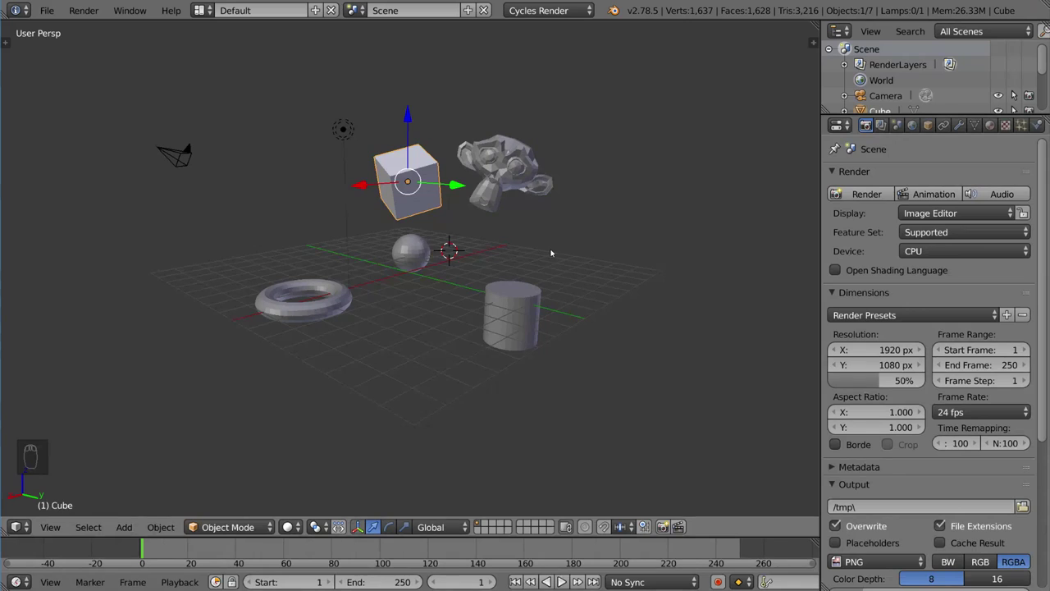
pyautogui.press('r')
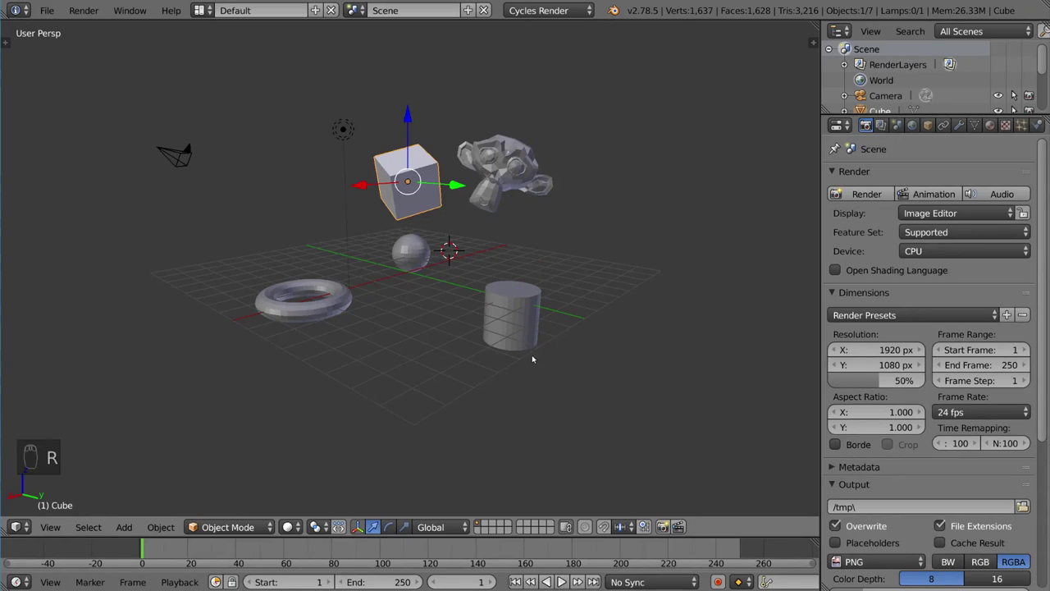
pyautogui.press('s')
# Clear rotation, location and scale again, returning the cube to its original state overlapping the sphere
pyautogui.press('alt+r')
pyautogui.press('s')
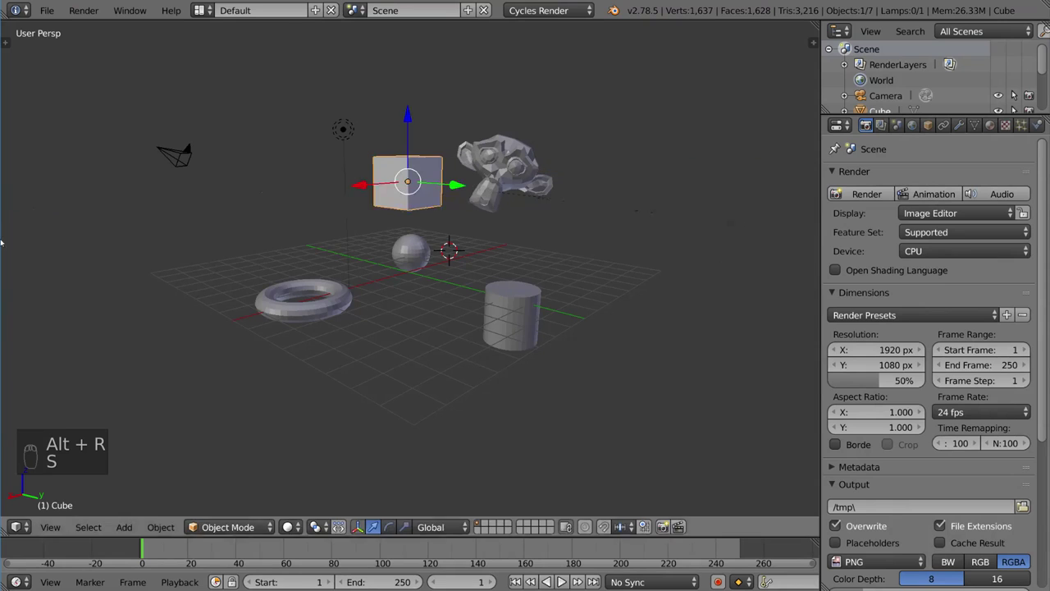
pyautogui.press('s')
pyautogui.press('s')
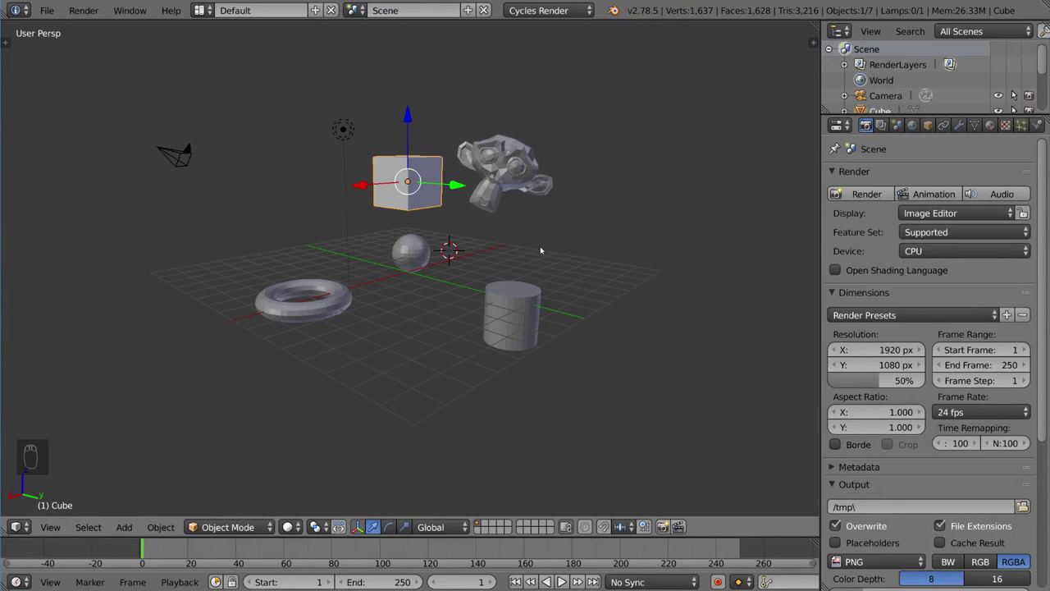
pyautogui.press('alt+r')
pyautogui.press('alt+g')
pyautogui.press('alt+s')
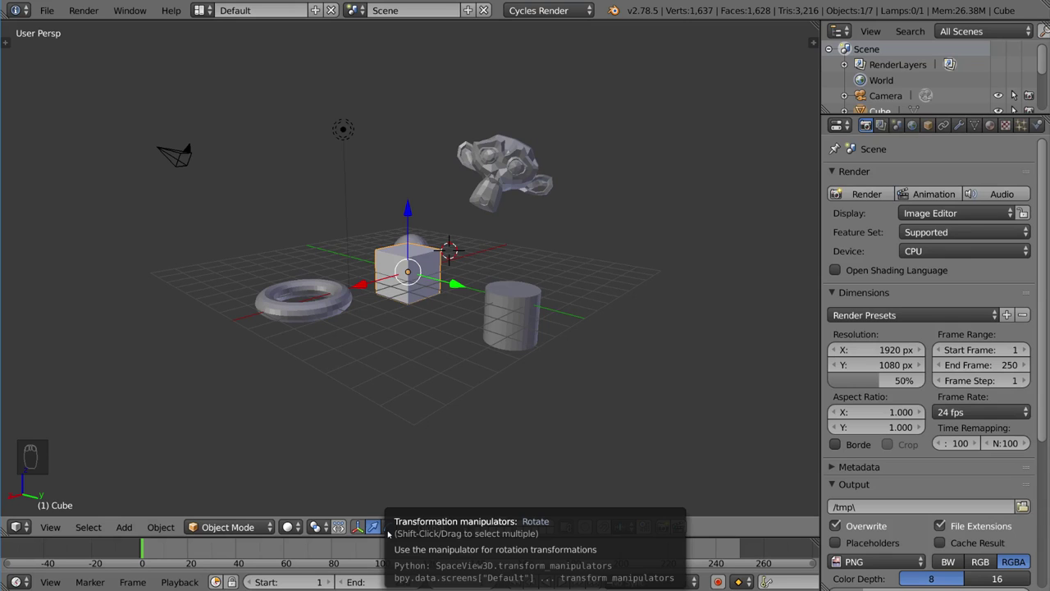
pyautogui.click(392, 529)
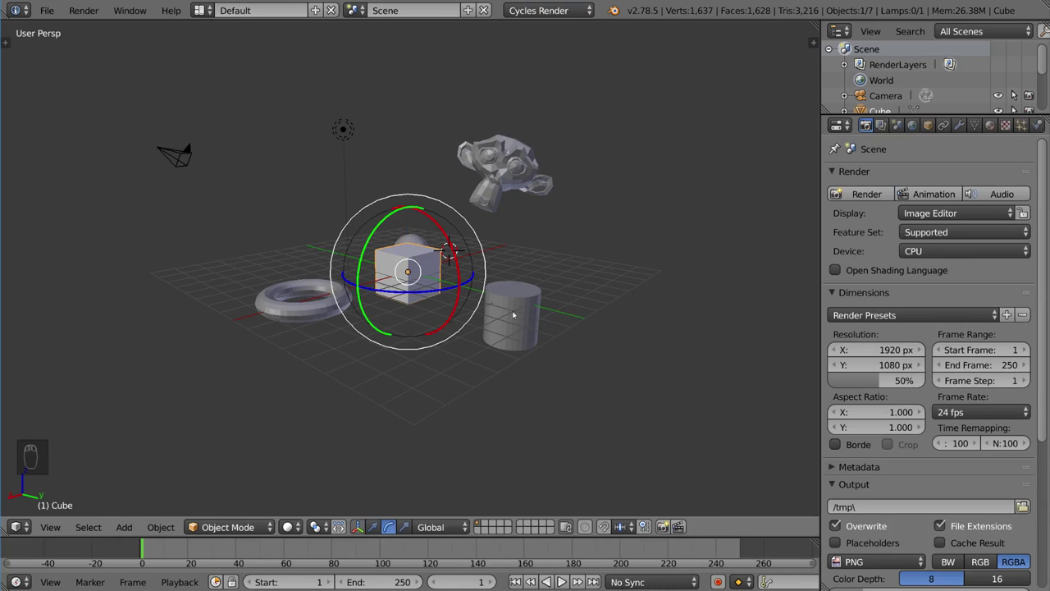
pyautogui.moveTo(509, 291); pyautogui.dragTo(428, 227)
pyautogui.moveTo(428, 228); pyautogui.dragTo(440, 305)
pyautogui.moveTo(438, 305); pyautogui.dragTo(512, 271)
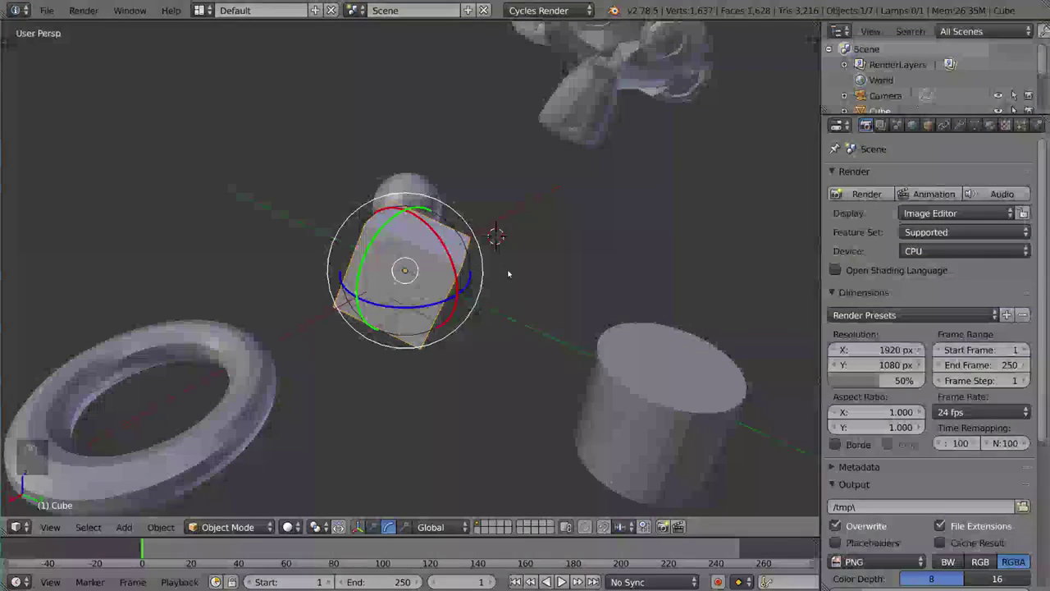
pyautogui.press('alt+r')
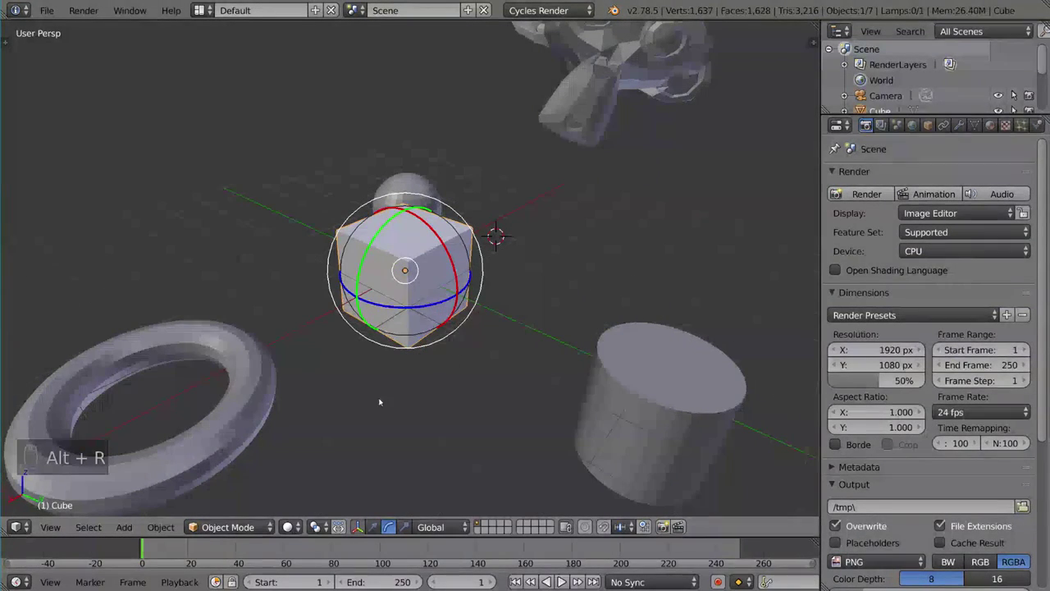
pyautogui.moveTo(413, 530); pyautogui.dragTo(581, 315)
pyautogui.press('alt+s')
pyautogui.click(421, 270)
pyautogui.press('alt+s')
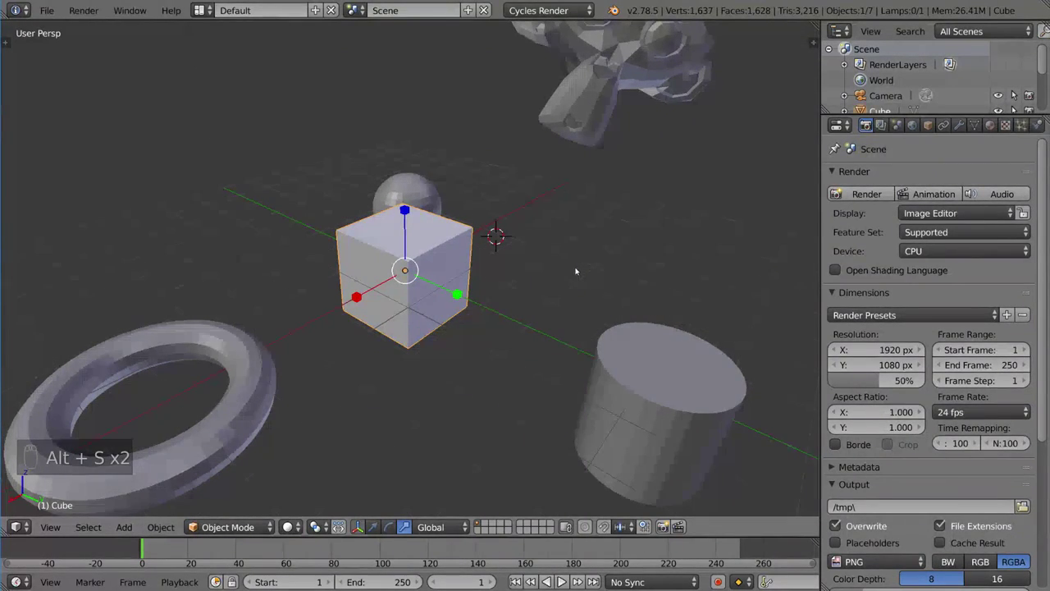
pyautogui.moveTo(563, 313); pyautogui.dragTo(353, 527)
pyautogui.click(377, 527)
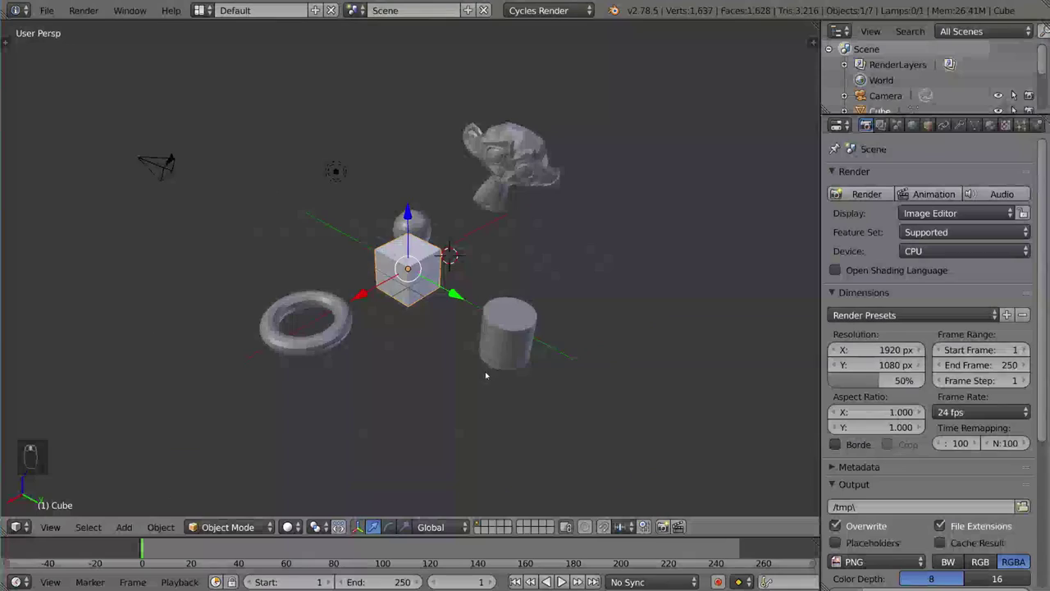